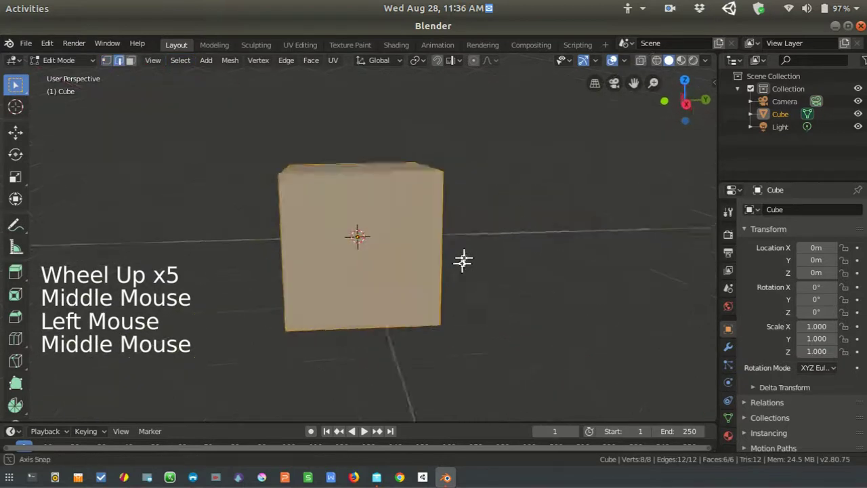
Try a loop cut around the cube twice with Ctrl+R, undoing each attempt
key(ctrl+r)
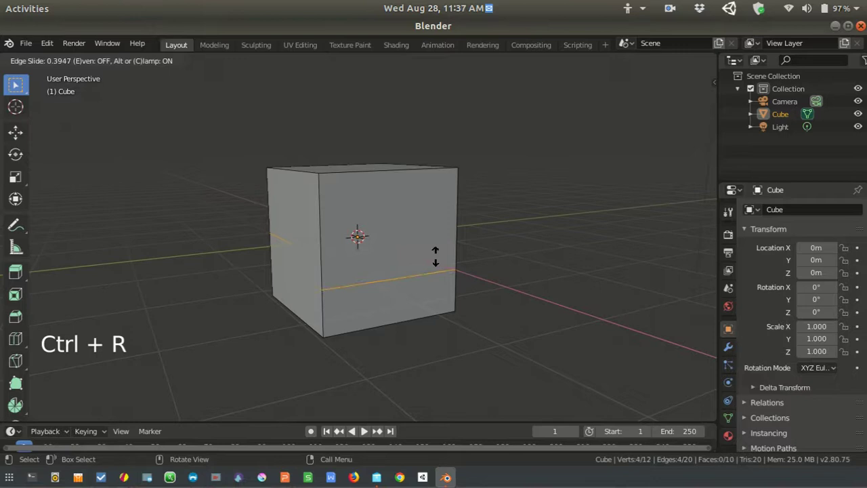
middle_click(477, 247)
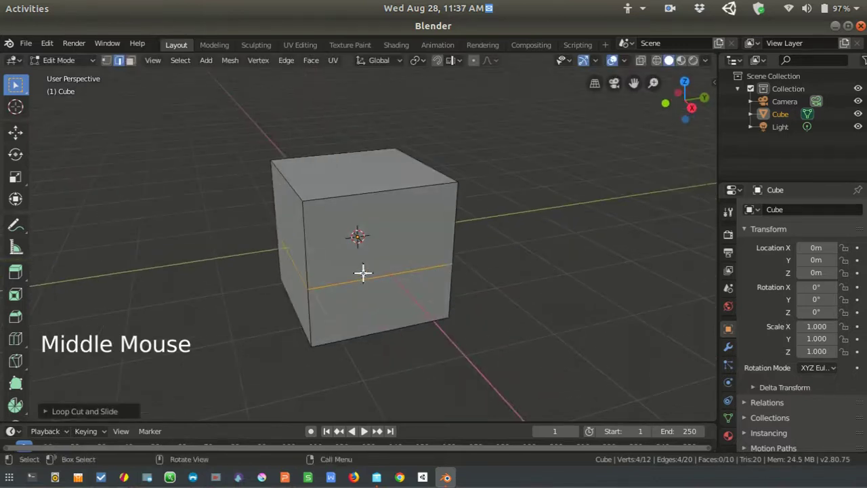
middle_click(356, 271)
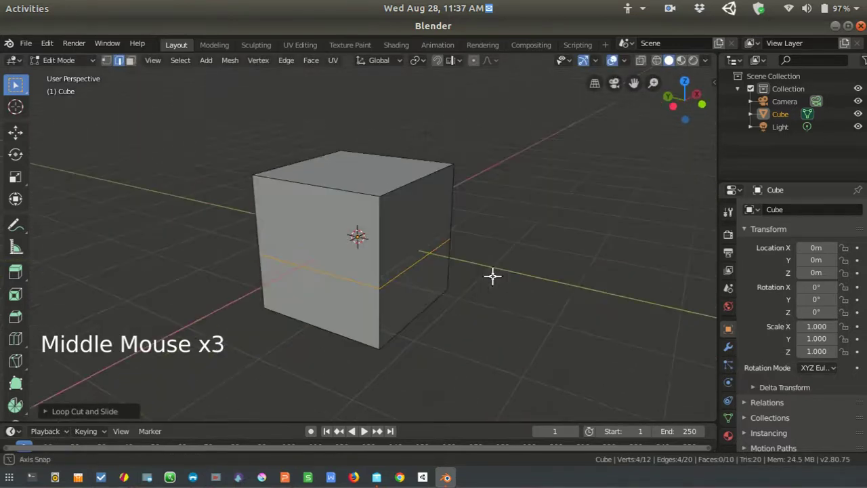
key(ctrl+z)
middle_click(490, 260)
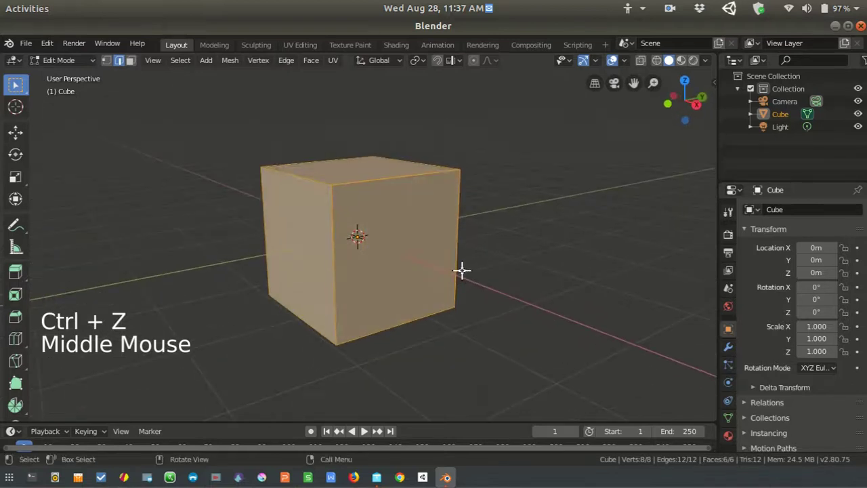
key(ctrl+r)
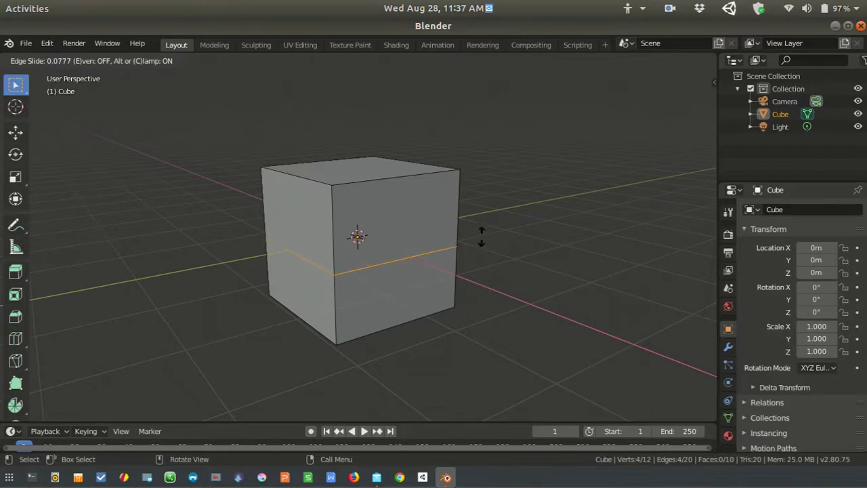
middle_click(491, 227)
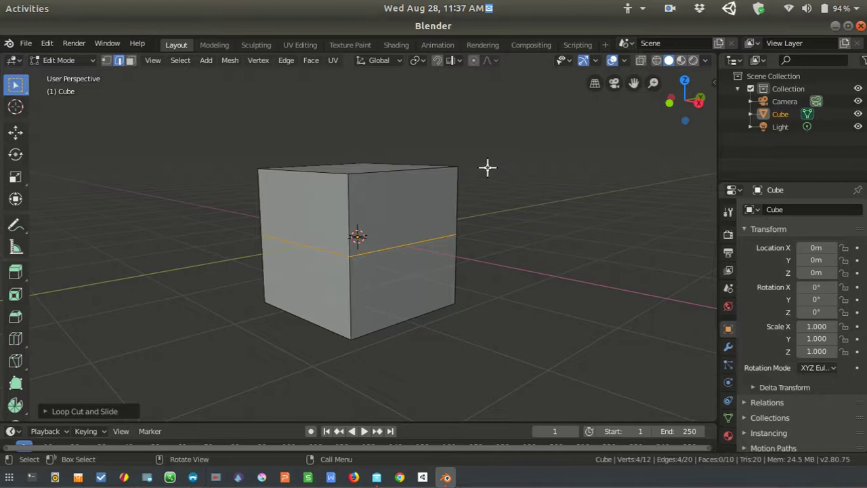
middle_click(506, 227)
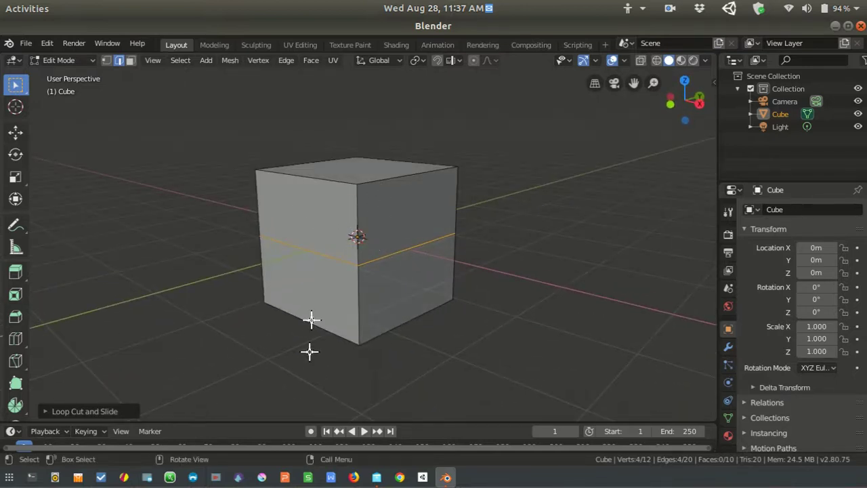
key(ctrl+z)
Deselect all, pick the cube's top face in face mode and start a horizontal loop cut
key(a)
click(301, 201)
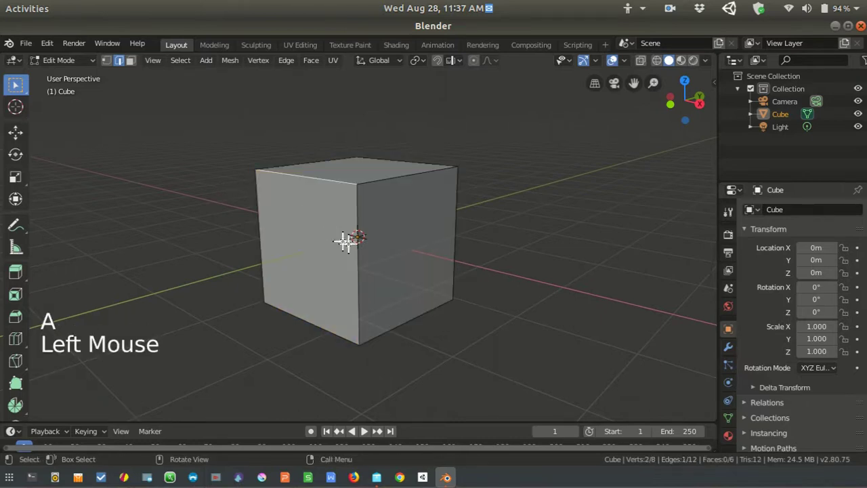
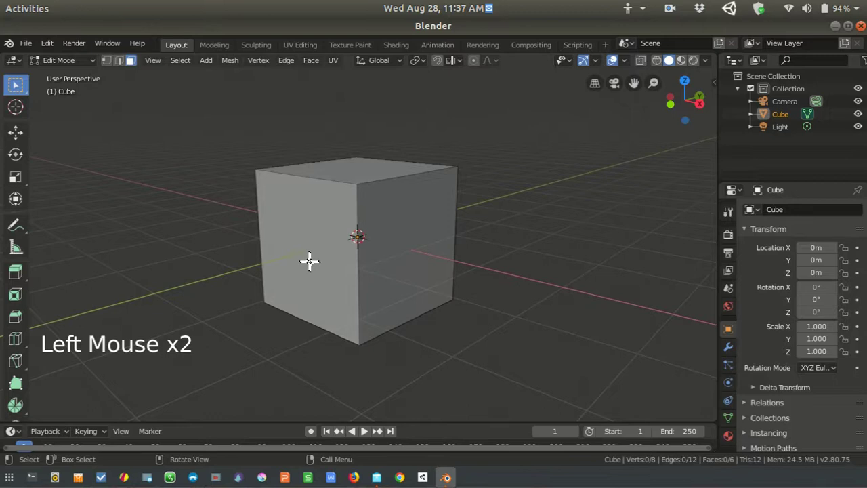
click(418, 256)
middle_click(474, 246)
click(359, 256)
click(357, 185)
middle_click(365, 305)
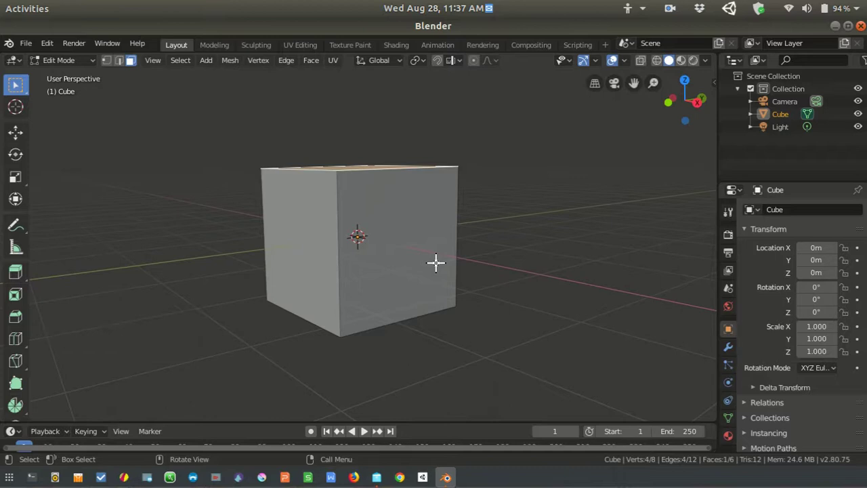
key(ctrl+r)
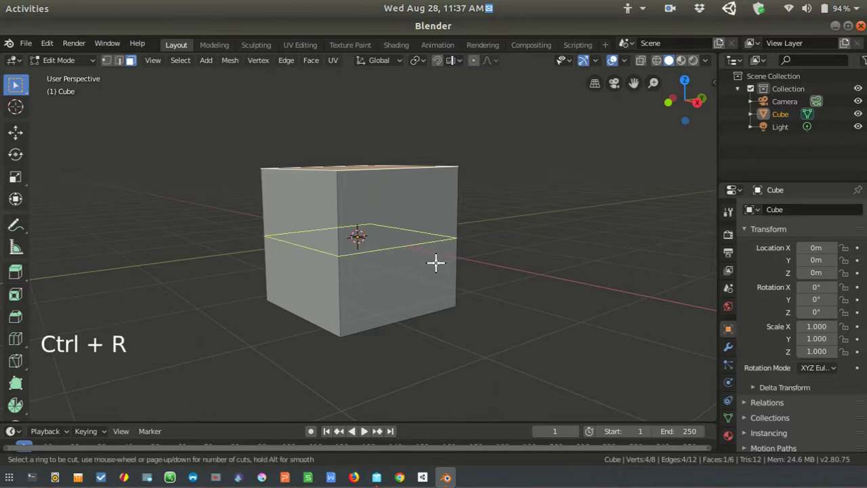
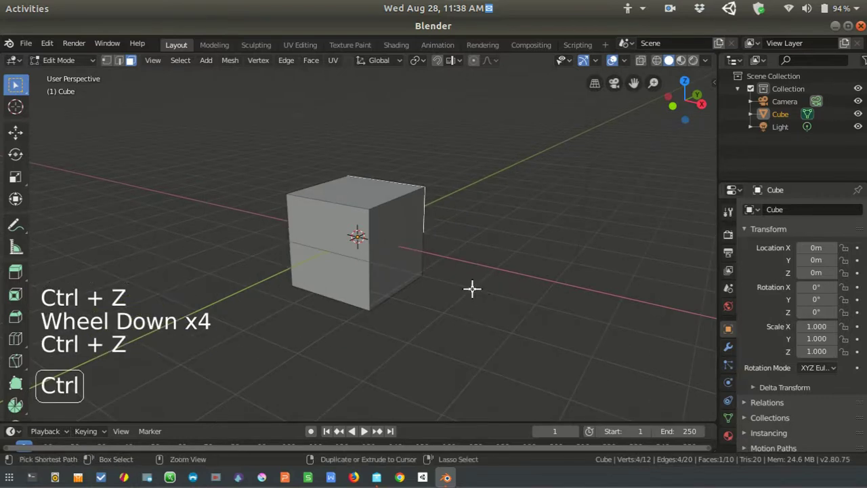
key(z)
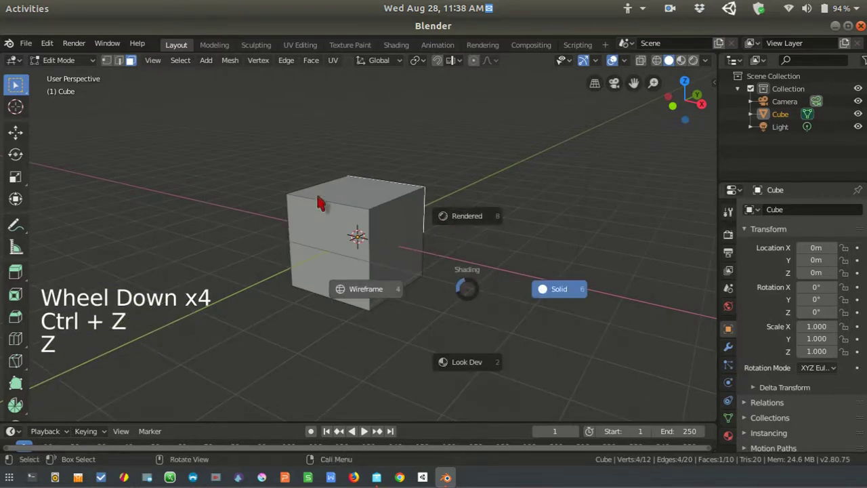
key(ctrl+z)
key(ctrl+z)
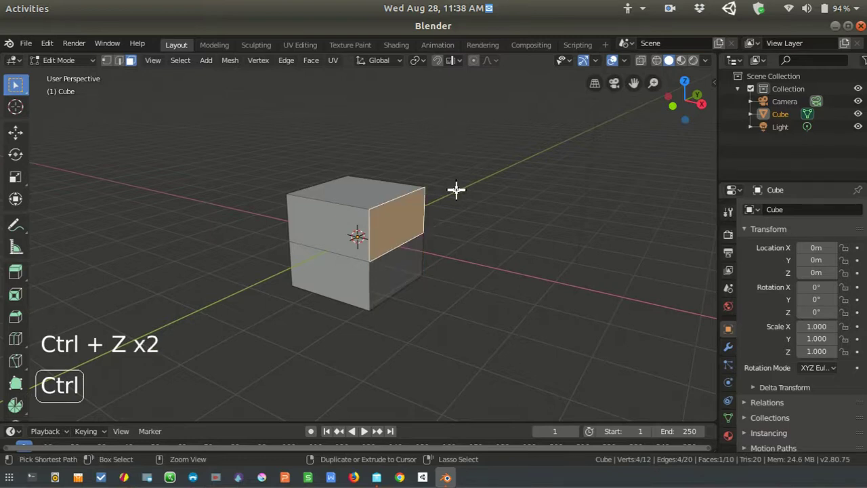
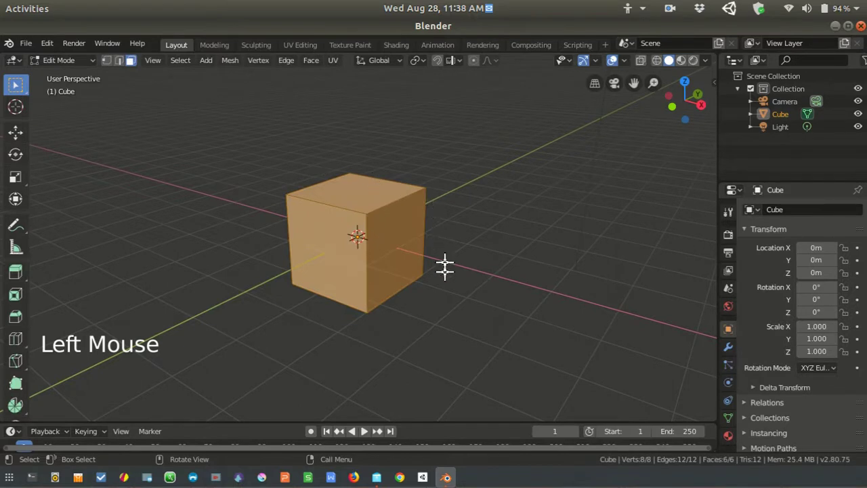
middle_click(416, 298)
scroll(up, 3)
right_click(421, 194)
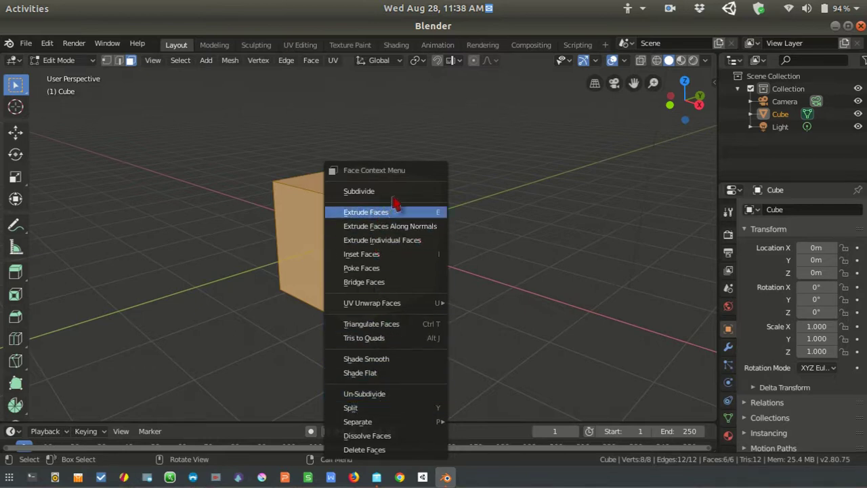
key(Escape)
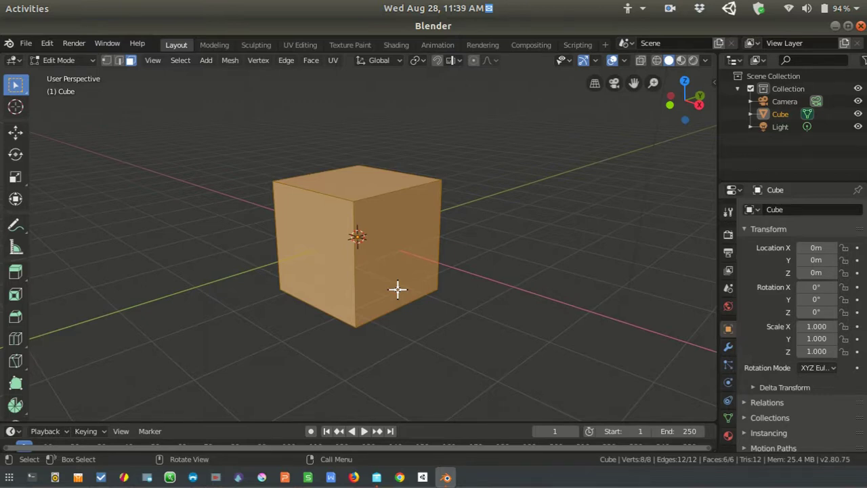
key(ctrl+r)
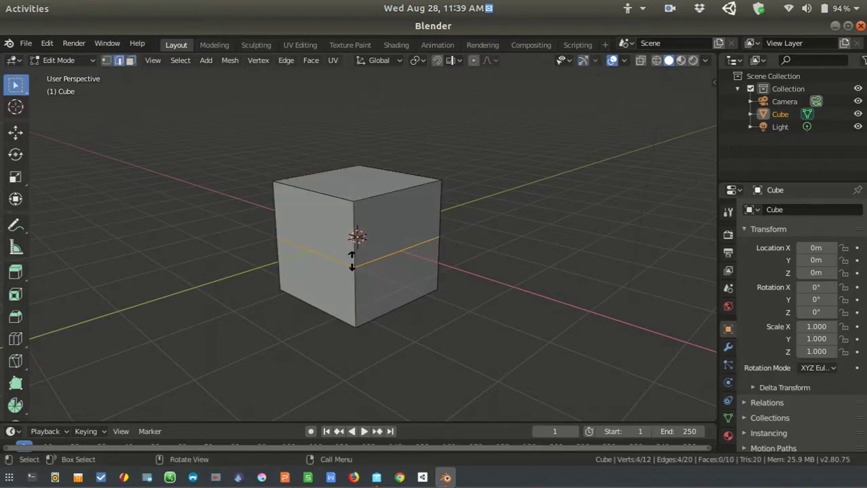
Cut a vertical edge loop over the cube's top, bringing it to sixteen faces
middle_click(416, 255)
middle_click(372, 288)
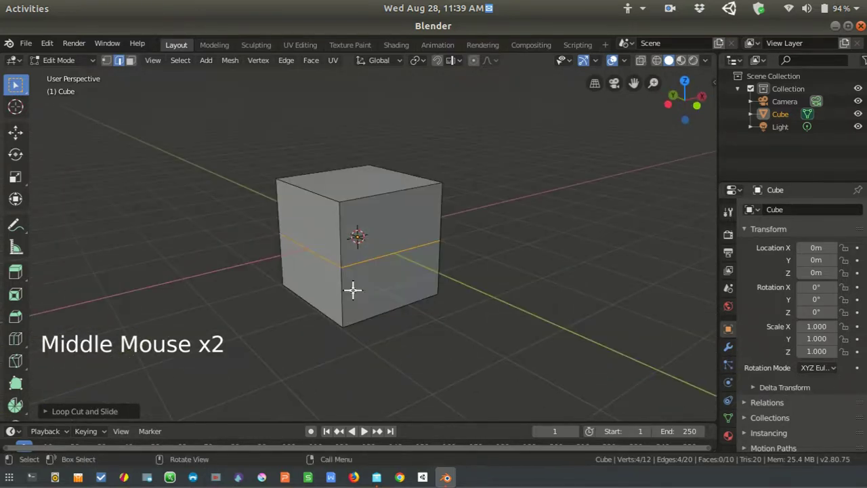
key(ctrl+r)
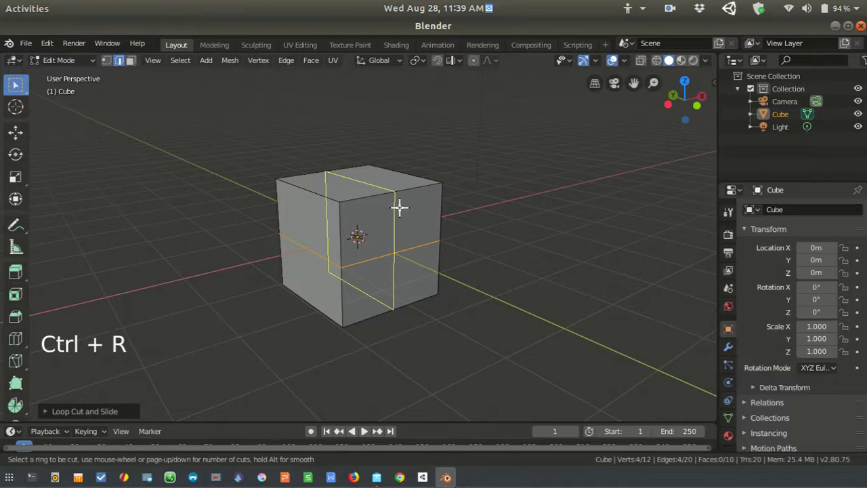
middle_click(512, 253)
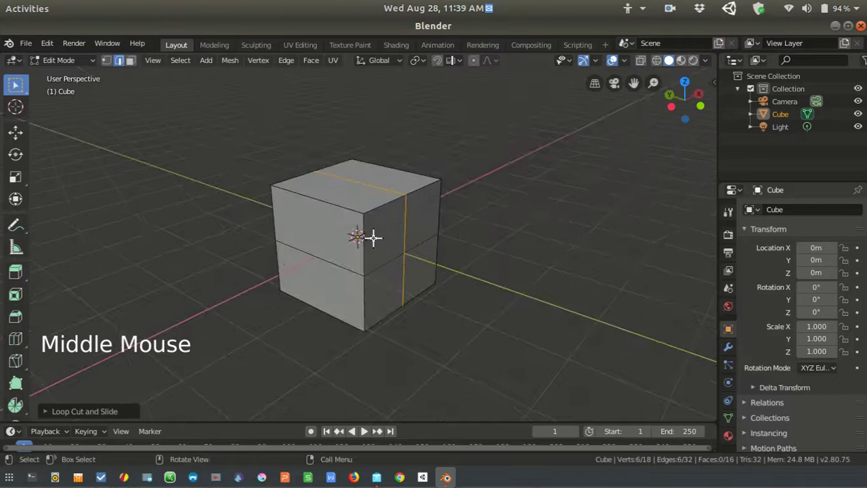
click(389, 235)
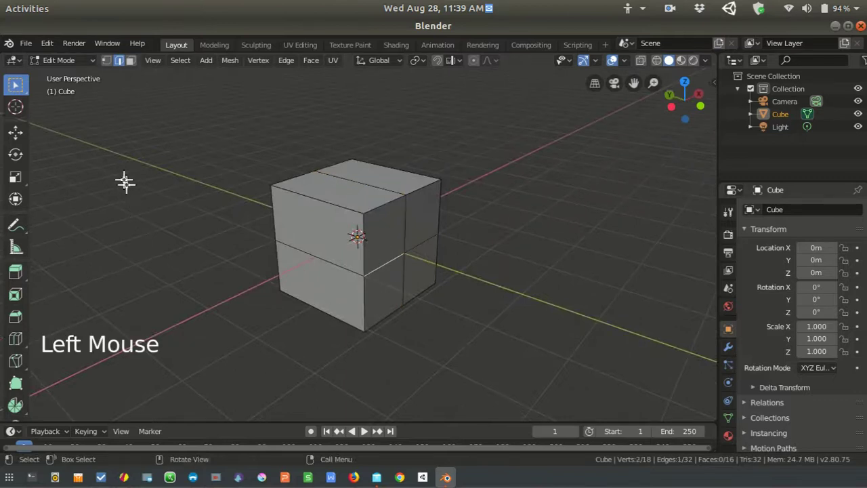
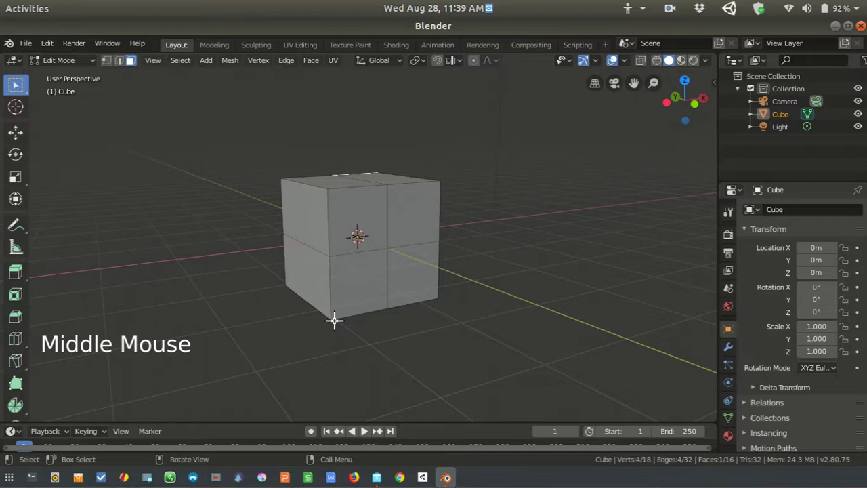
Undo the recent loop cuts to return the cube to its earlier state
key(ctrl+z)
key(ctrl+z)
scroll(down, 3)
key(ctrl+z)
key(z)
key(ctrl+z)
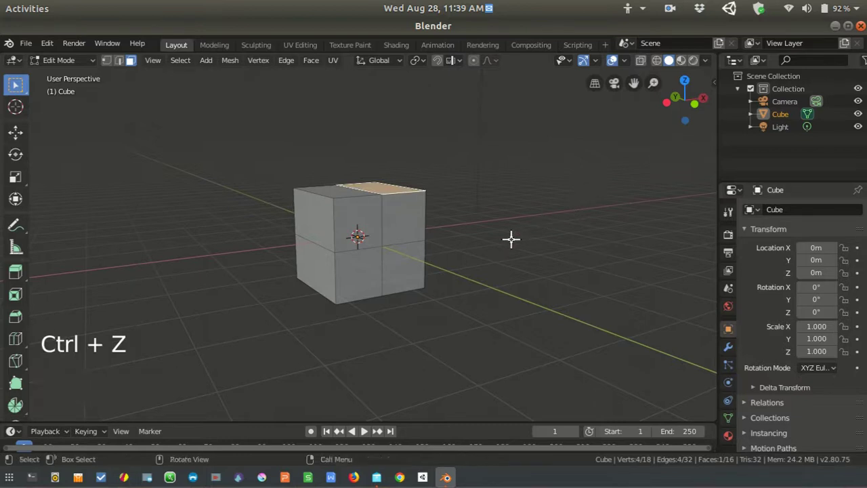
key(ctrl+z)
scroll(down, 3)
Start a Ctrl+R loop cut around the cube's middle and adjust the cut count with the wheel
middle_click(431, 254)
middle_click(361, 308)
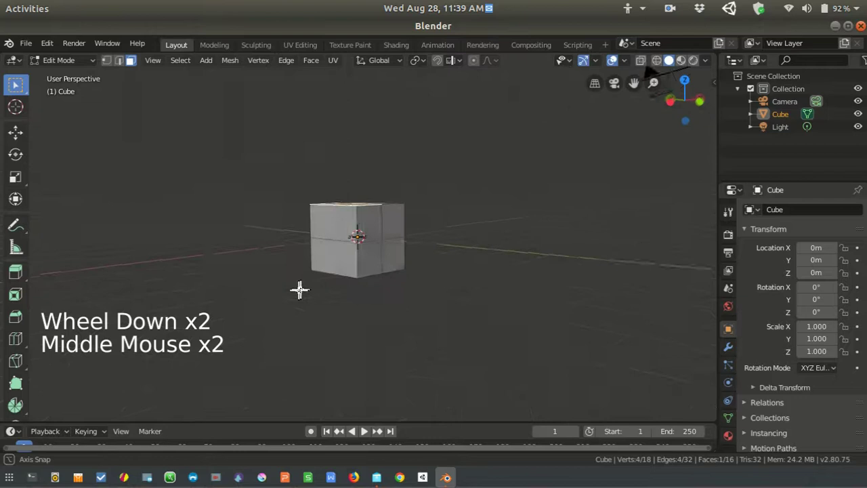
scroll(up, 3)
middle_click(437, 272)
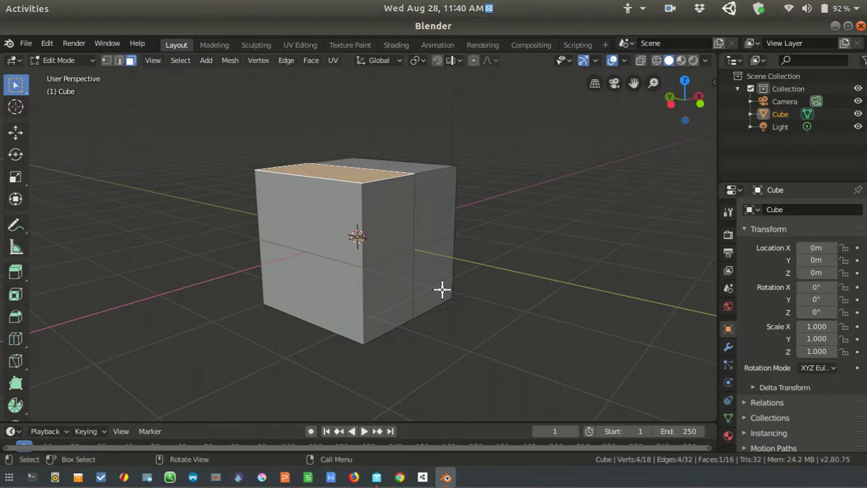
key(ctrl+r)
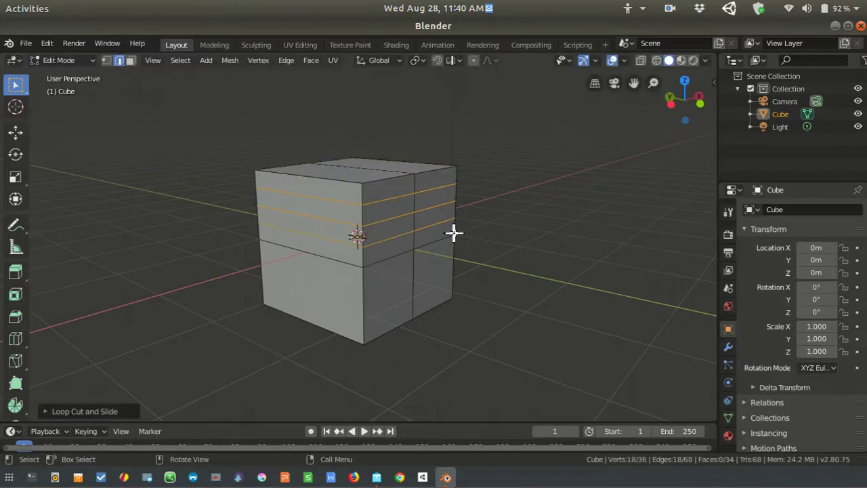
scroll(down, 3)
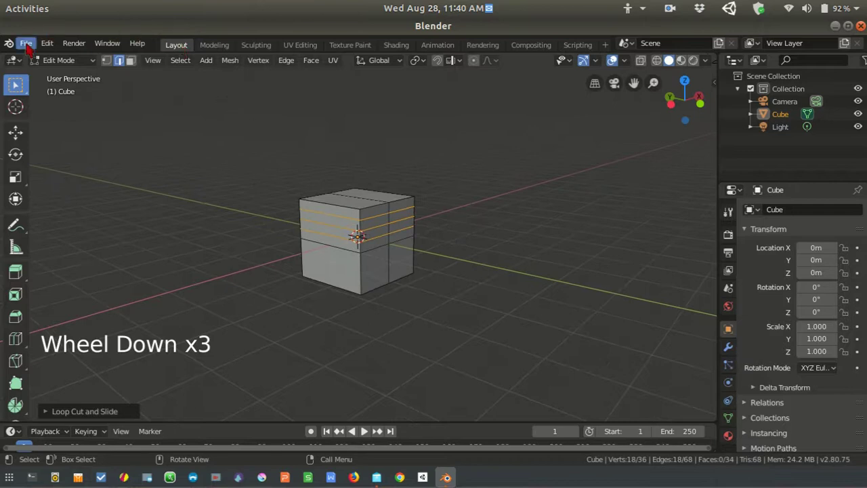
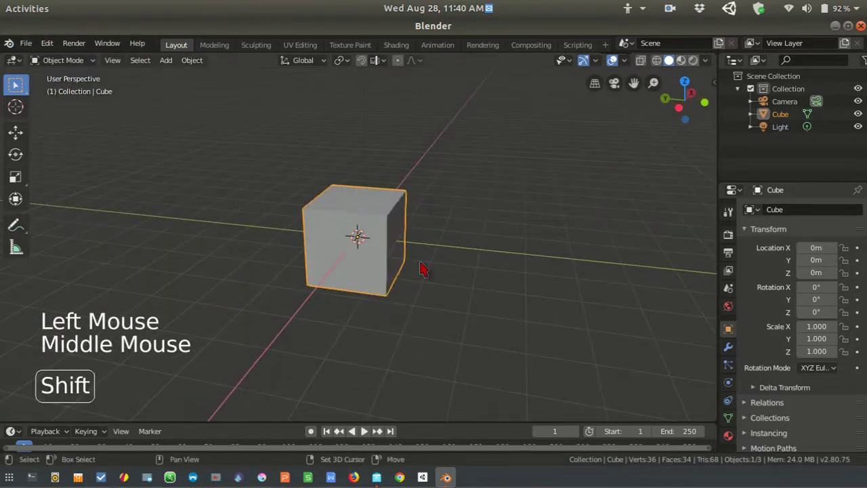
Add a second cube from the Shift+A menu and enter Edit Mode on it
key(shift+a)
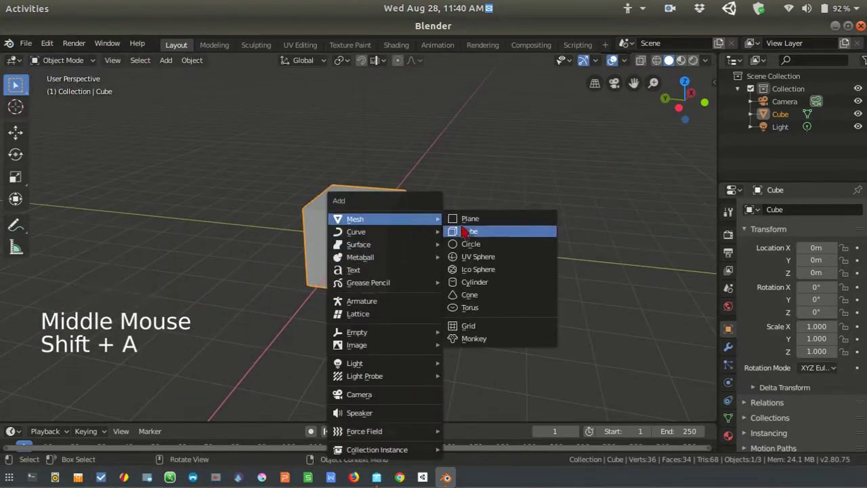
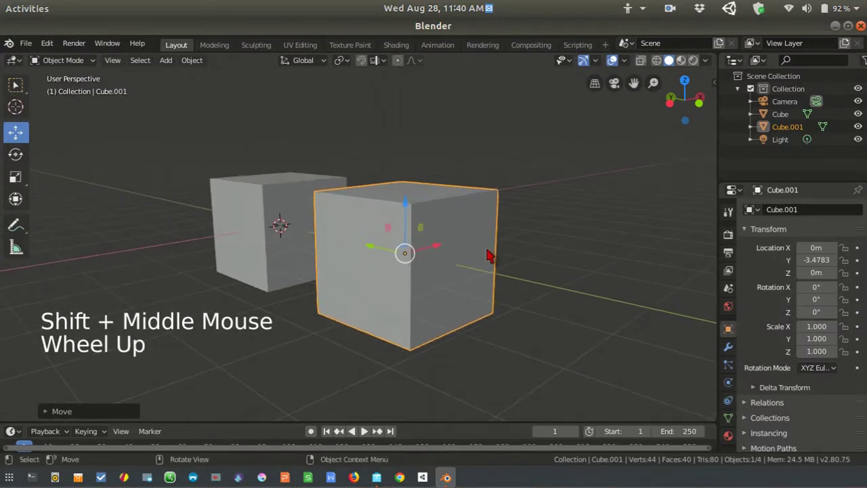
key(Tab)
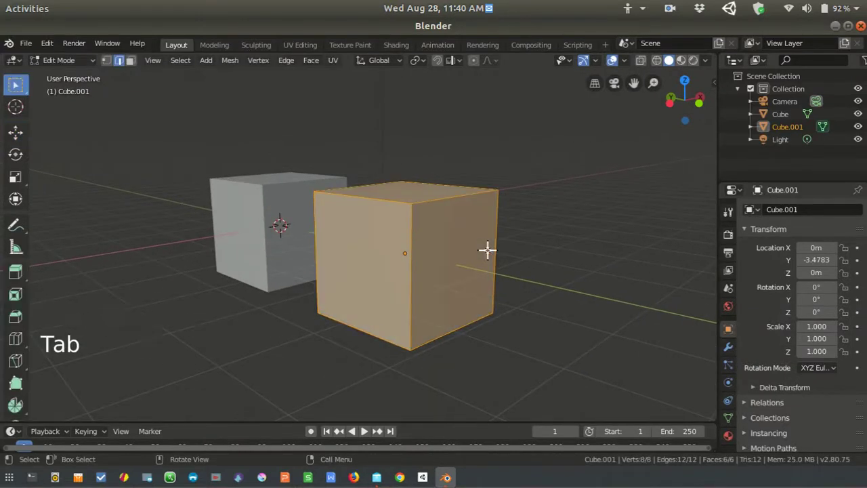
Cut two horizontal edge loops into the second cube
key(ctrl+r)
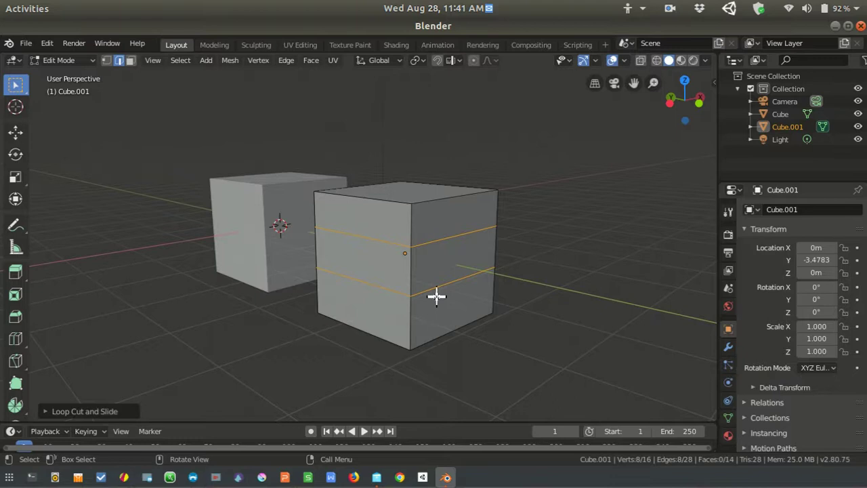
middle_click(459, 283)
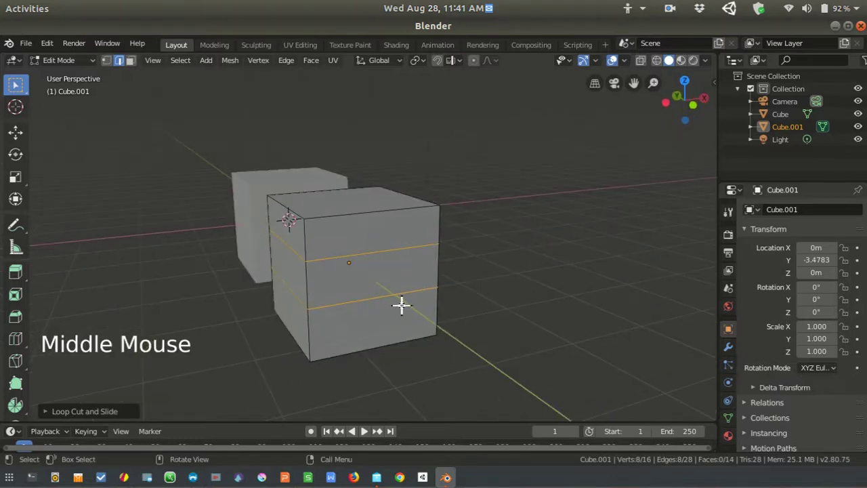
scroll(up, 3)
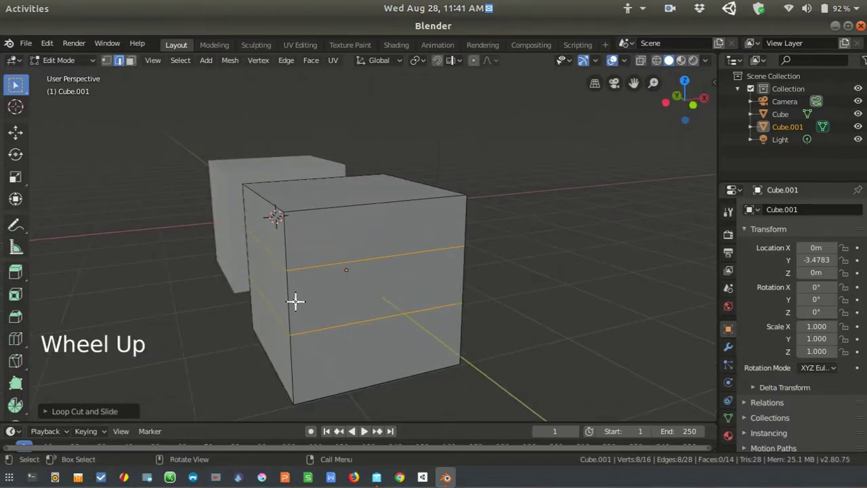
click(310, 261)
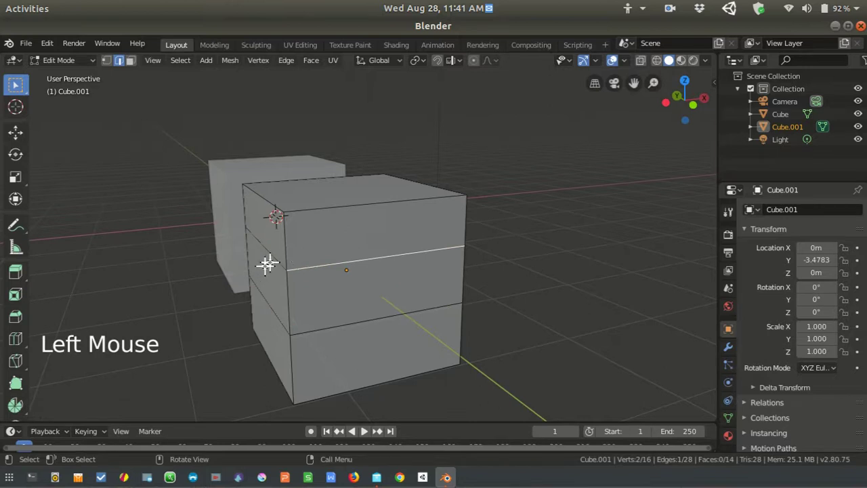
Select the middle edge loop and push it outward along Y into a bulge
click(275, 253)
click(309, 260)
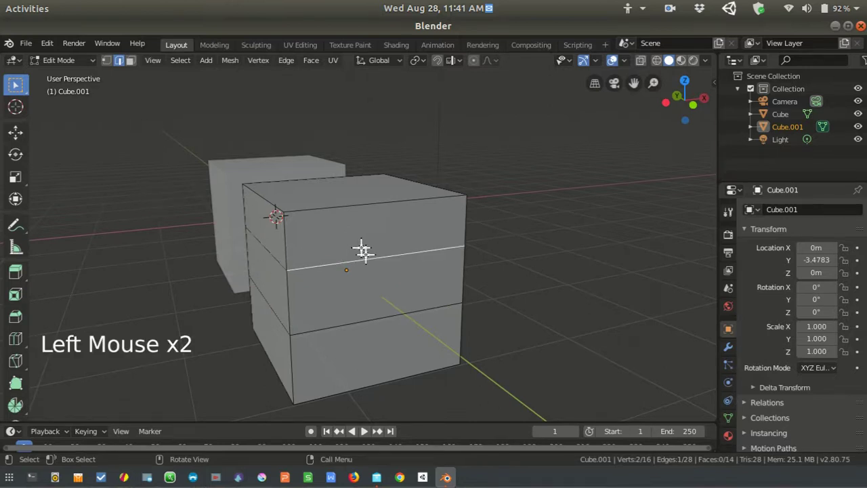
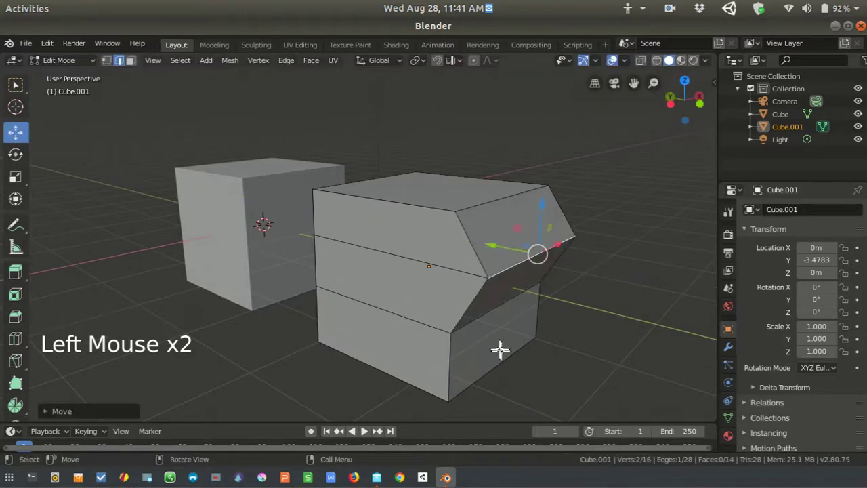
click(477, 320)
middle_click(461, 306)
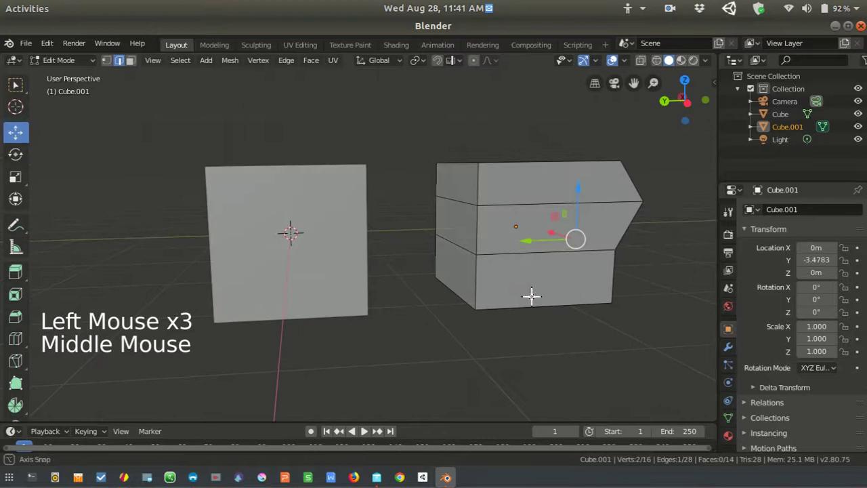
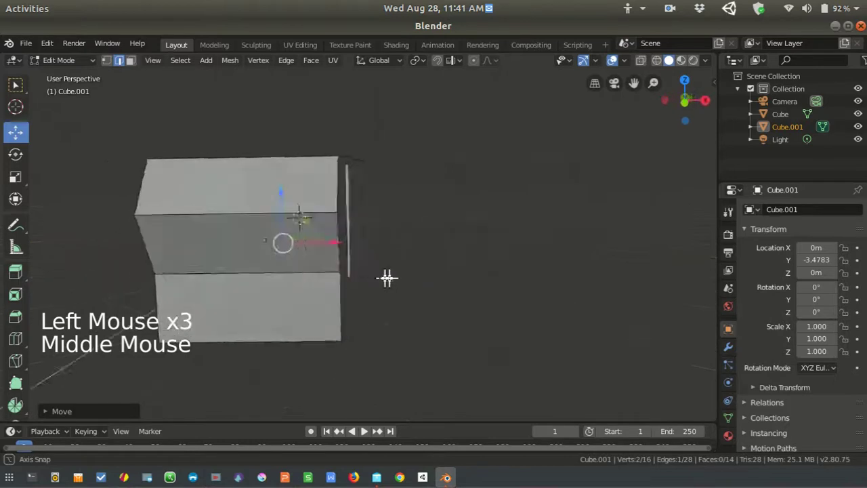
middle_click(536, 262)
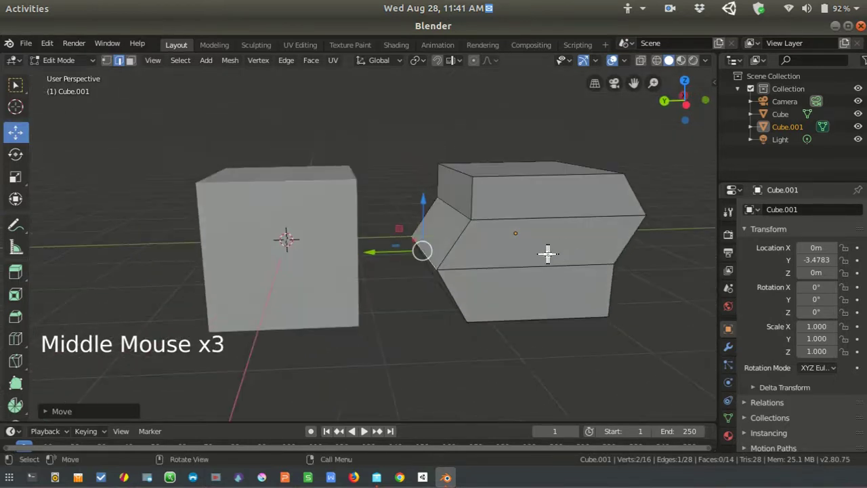
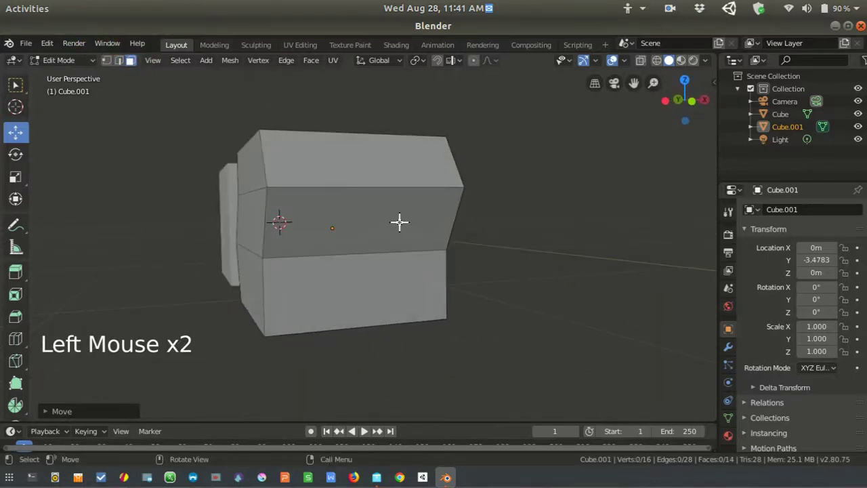
Move the middle loop further out along a single axis
key(s)
middle_click(438, 249)
click(495, 238)
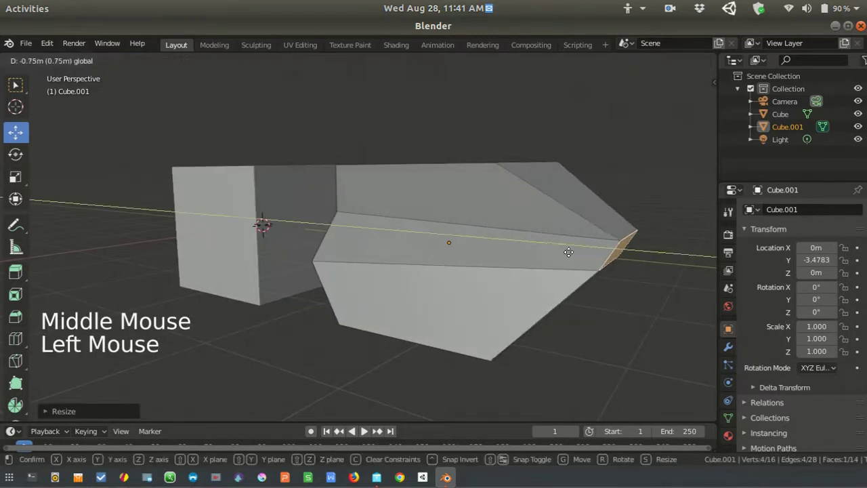
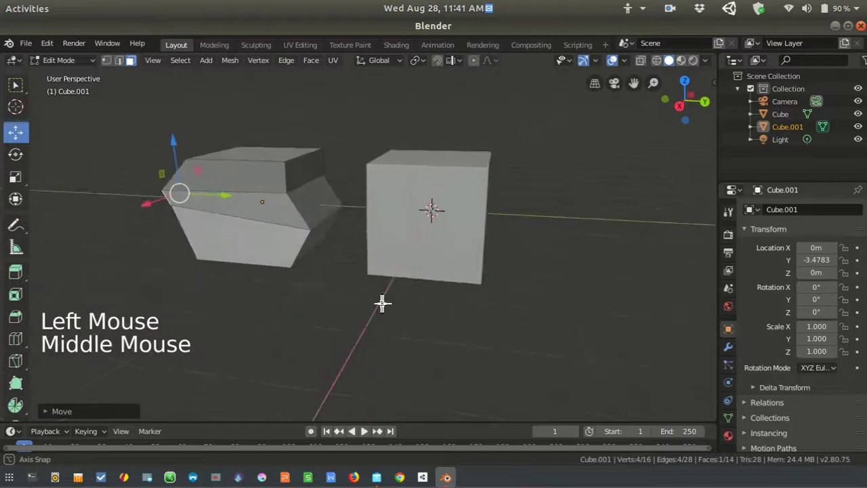
middle_click(369, 285)
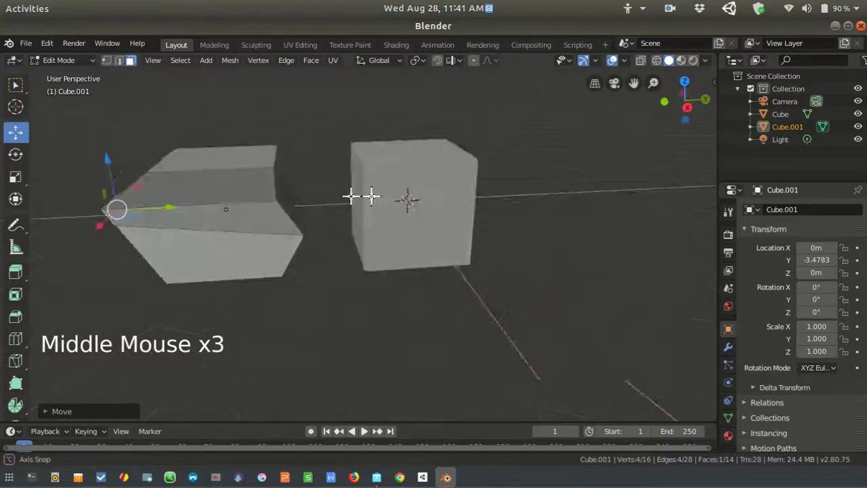
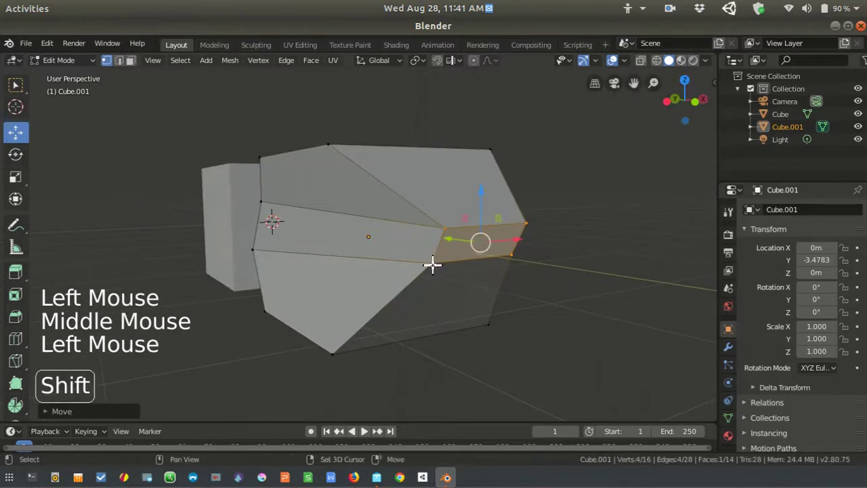
Select the vertices on the bulging side of the cube
click(428, 267)
click(451, 229)
click(460, 235)
double_click(444, 227)
click(479, 236)
middle_click(294, 275)
middle_click(465, 306)
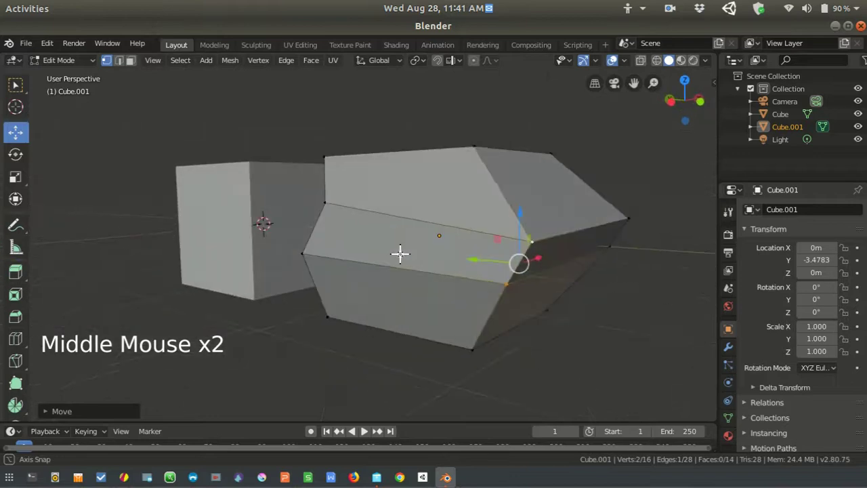
Pull the selected vertices together into a sharp pointed wedge
key(ctrl+z)
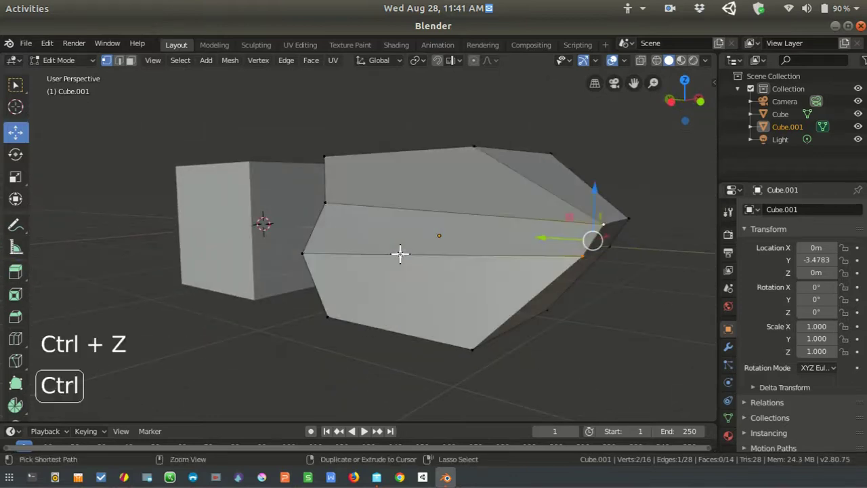
scroll(down, 3)
key(ctrl+z)
scroll(down, 3)
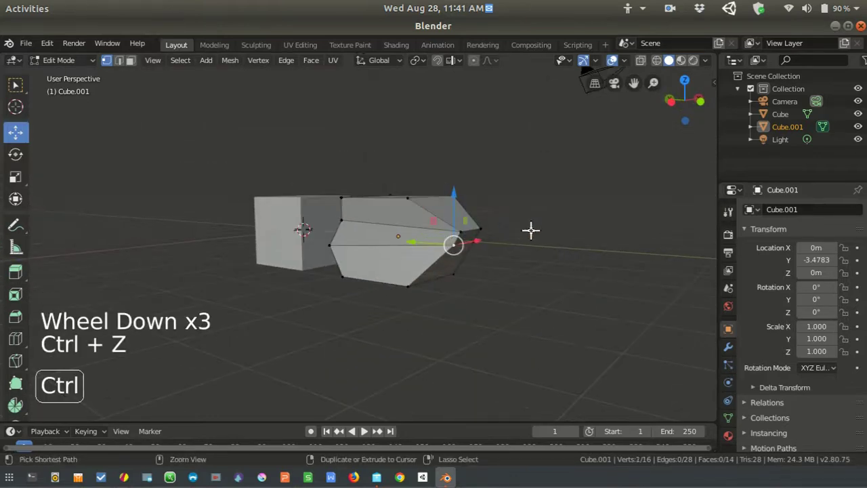
scroll(up, 3)
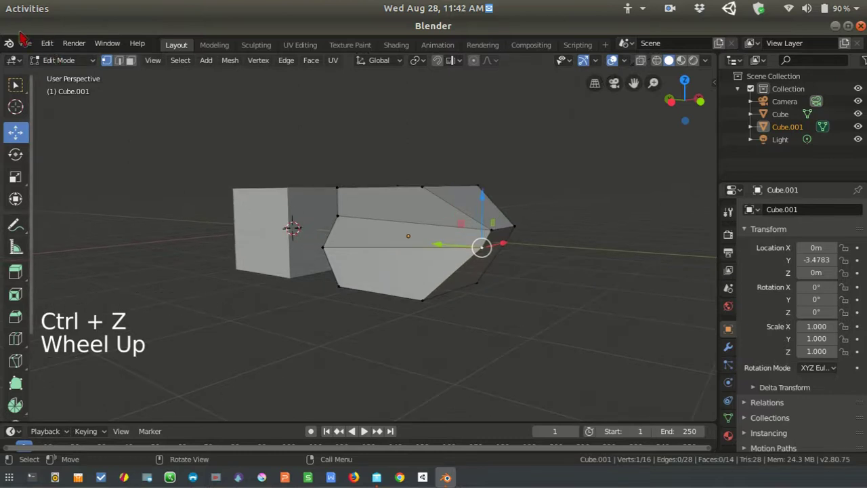
scroll(down, 3)
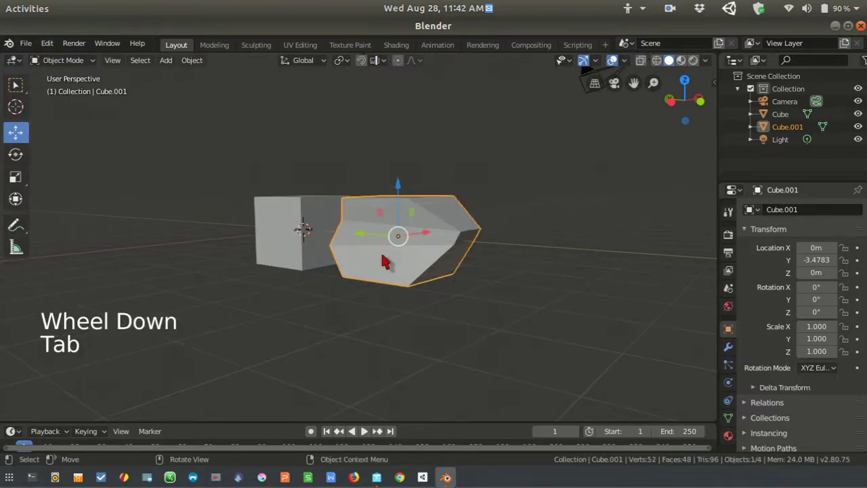
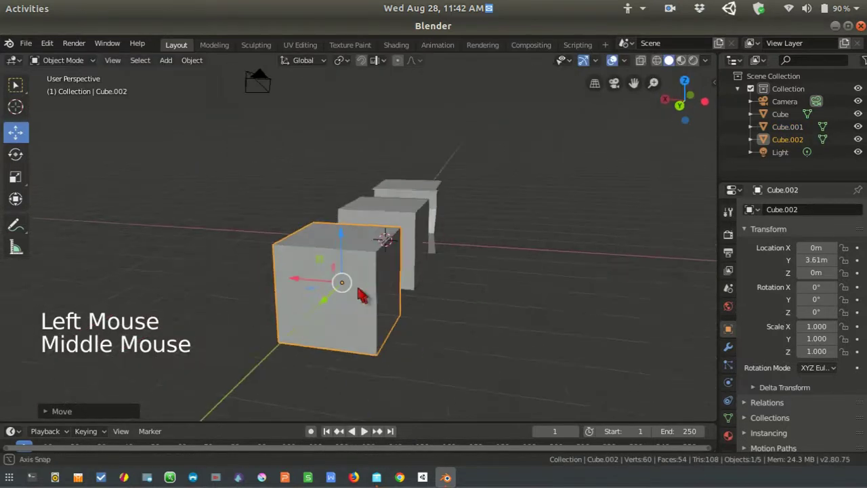
Enter Edit Mode on Cube.002 and scale its geometry outward with S
key(Tab)
scroll(up, 3)
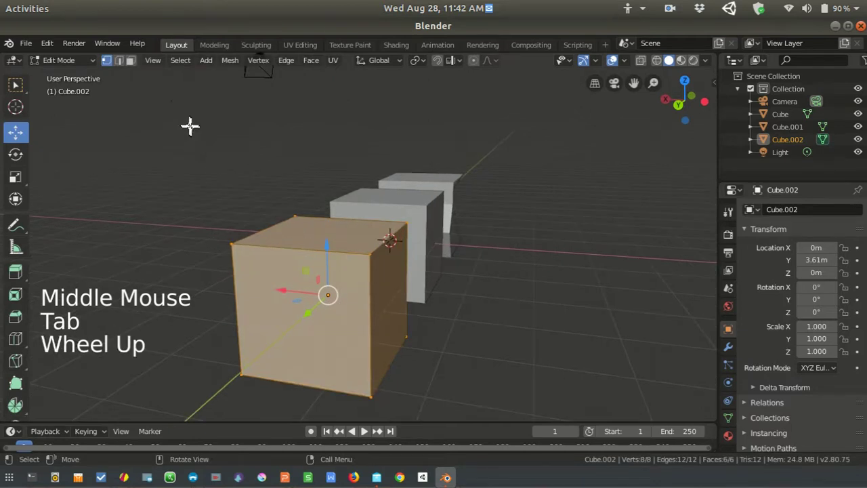
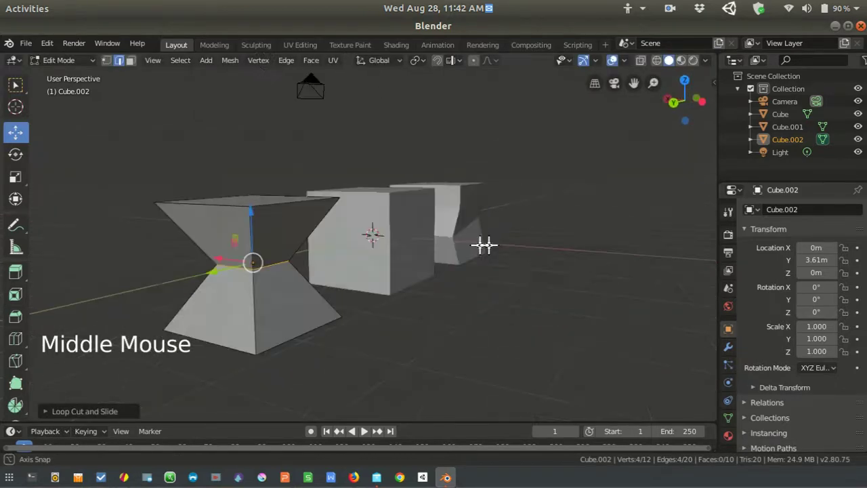
middle_click(420, 266)
key(s)
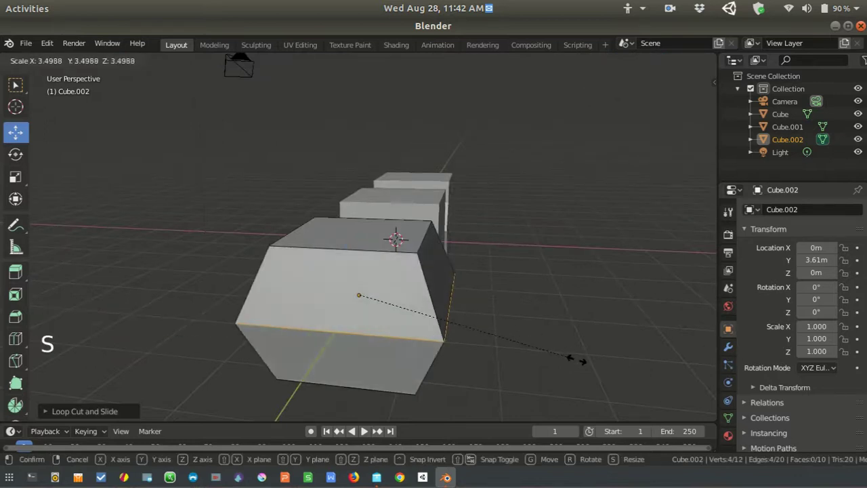
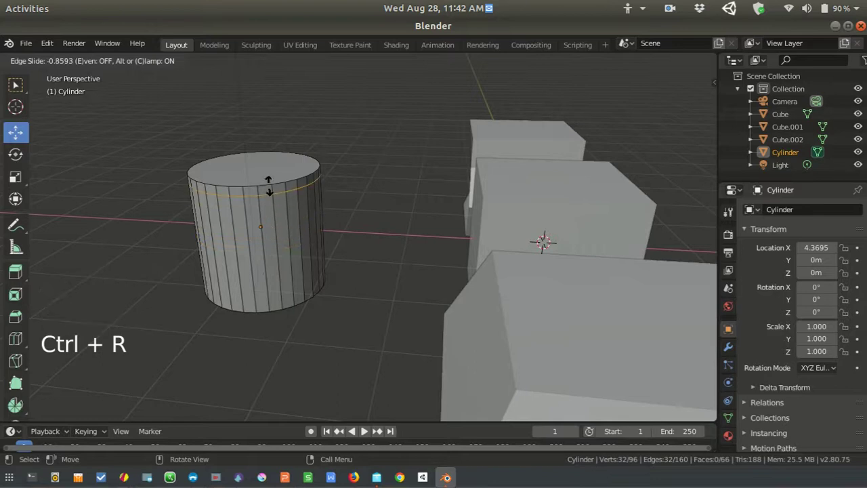
Cut an extra loop around the cylinder and inspect its tapered top
key(ctrl+r)
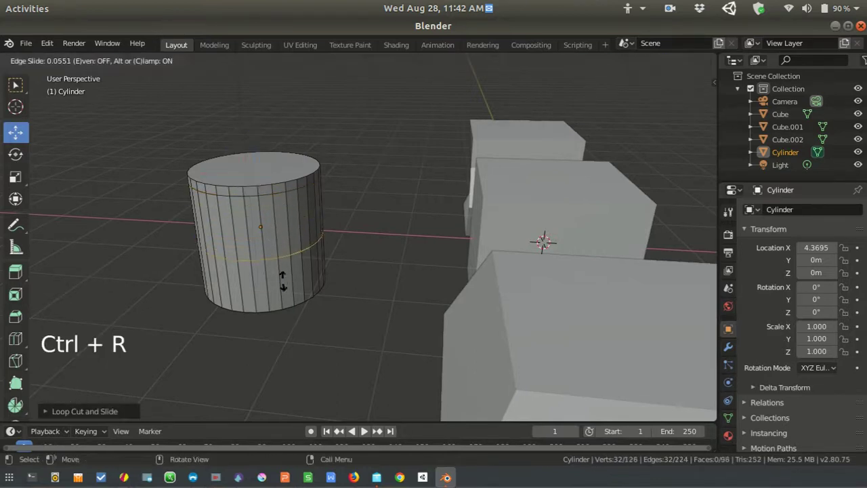
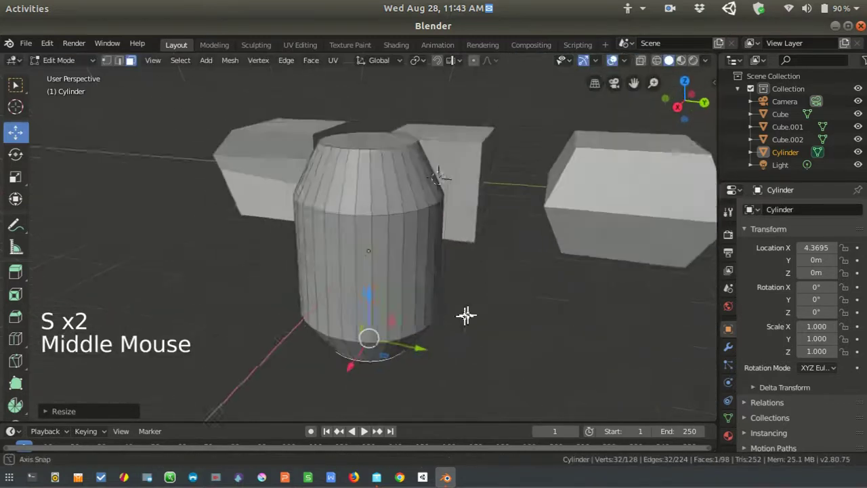
scroll(down, 3)
scroll(down, 3)
scroll(up, 3)
middle_click(505, 274)
middle_click(477, 249)
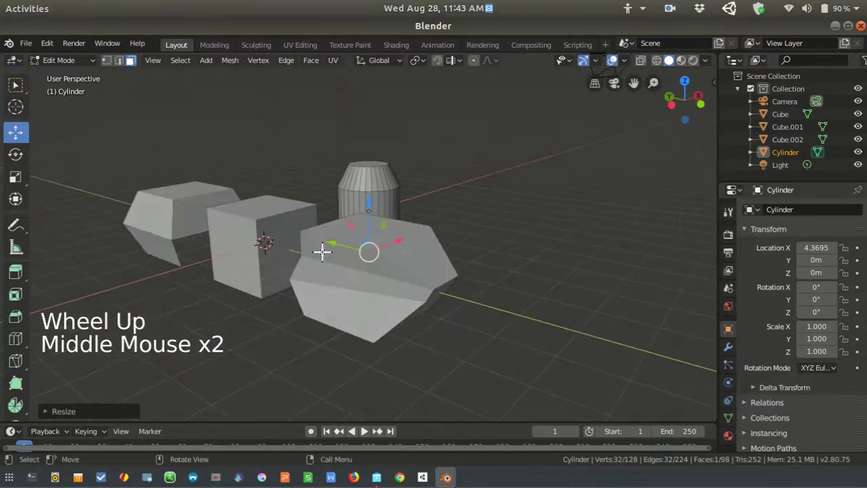
middle_click(325, 247)
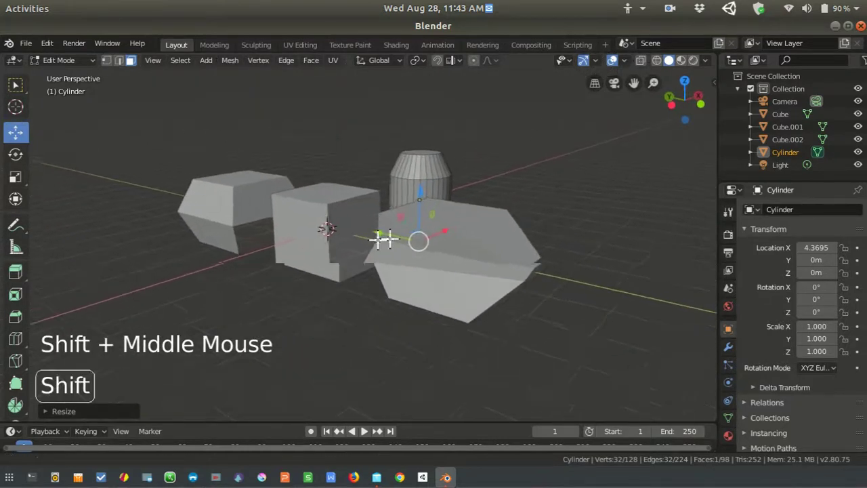
Leave the cylinder, add a fourth cube via Shift+A and enter Edit Mode on it
key(Tab)
key(shift+a)
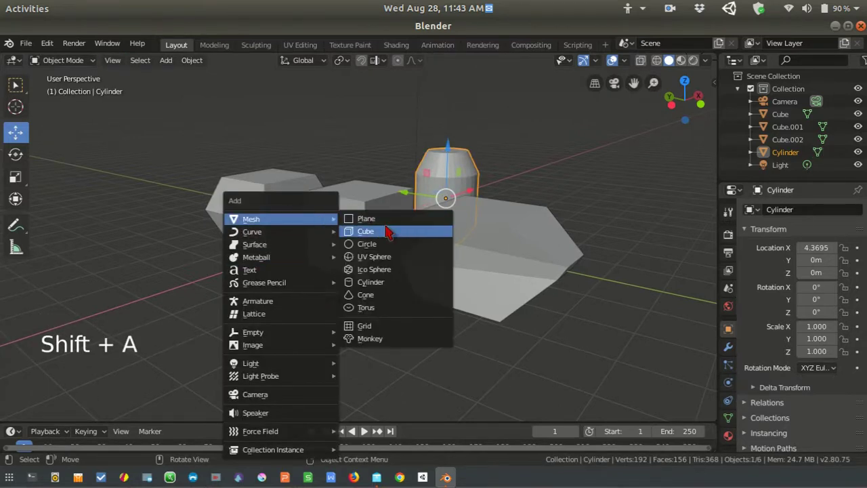
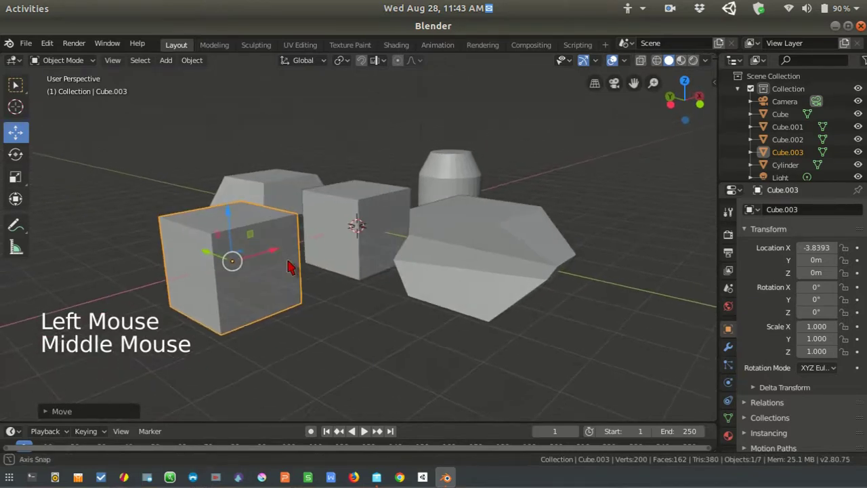
key(Tab)
middle_click(258, 259)
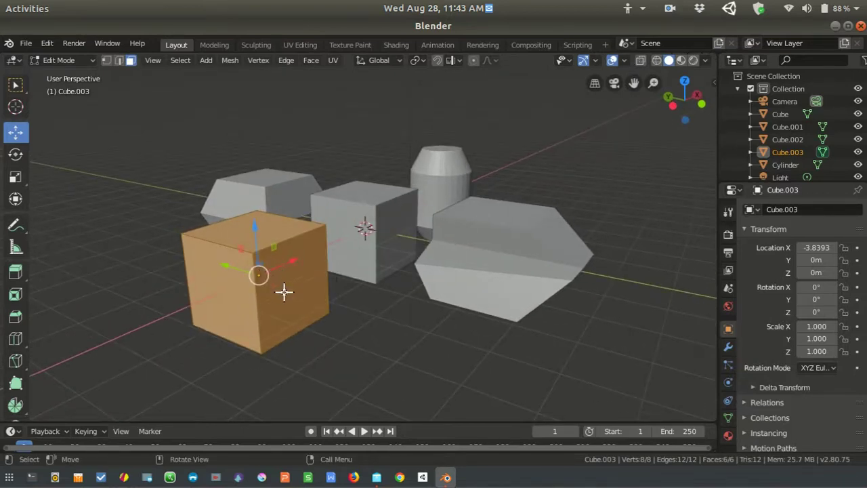
Cut a first loop into Cube.003 and toggle the selection with A / Alt+A
key(ctrl+r)
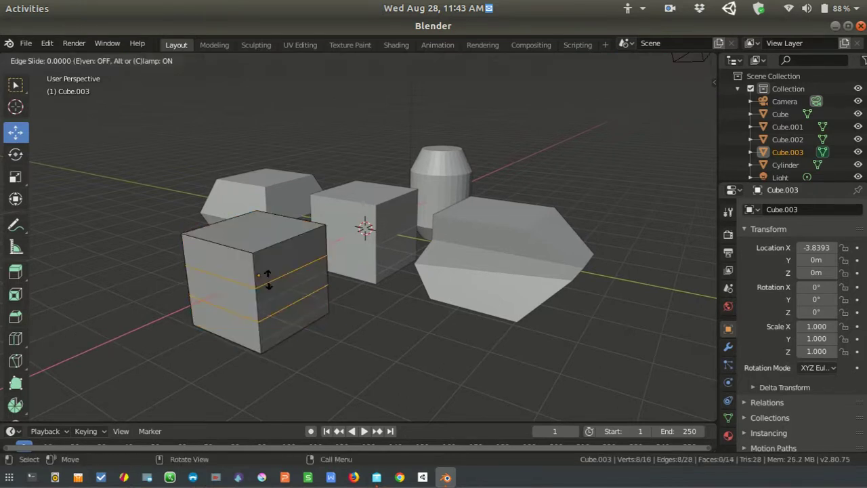
key(a)
key(a)
key(alt+a)
scroll(up, 3)
Pick edges on the fourth cube's sides while orbiting around it
click(266, 289)
middle_click(270, 288)
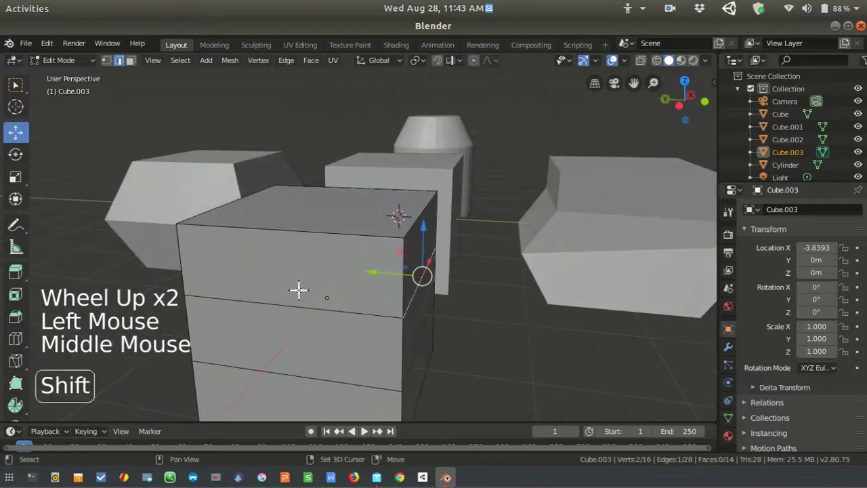
click(299, 296)
middle_click(299, 297)
middle_click(457, 293)
click(471, 265)
middle_click(638, 265)
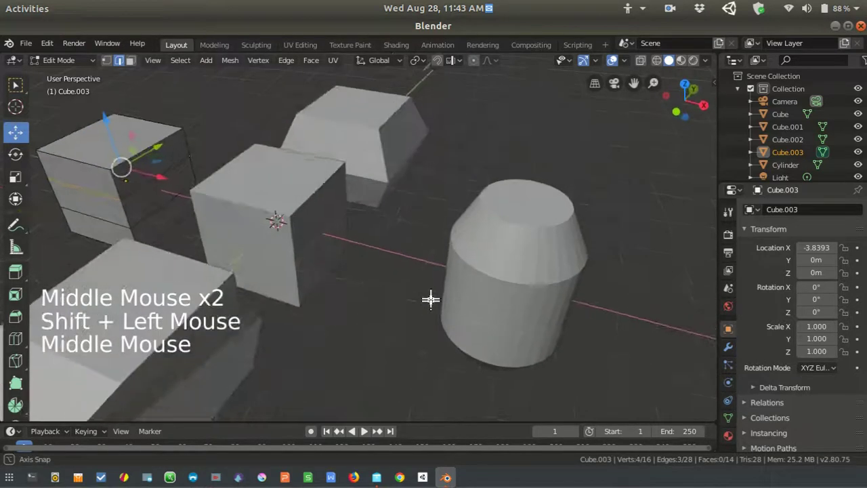
Select an edge loop on the cube, then select everything and clear the selection
middle_click(150, 189)
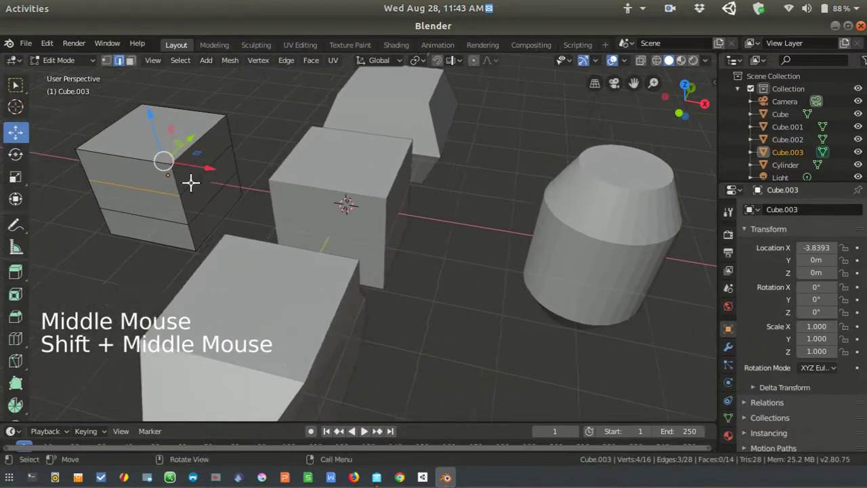
click(194, 182)
middle_click(207, 175)
click(151, 202)
key(a)
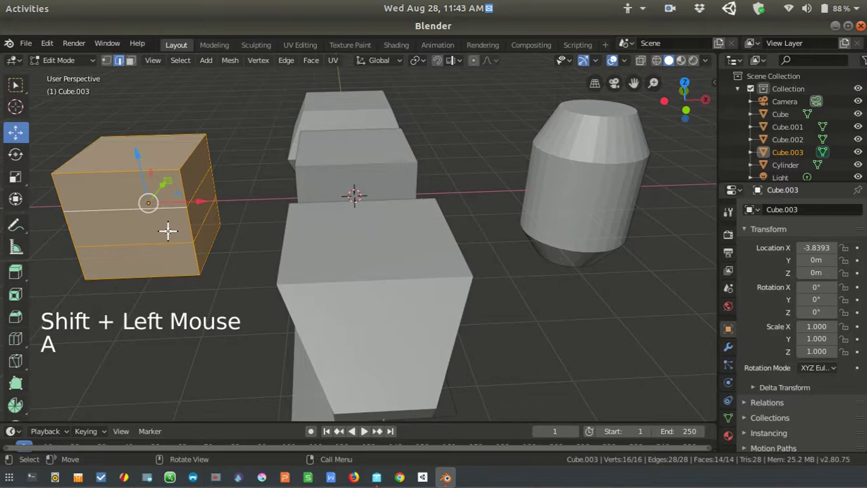
key(alt+a)
middle_click(167, 228)
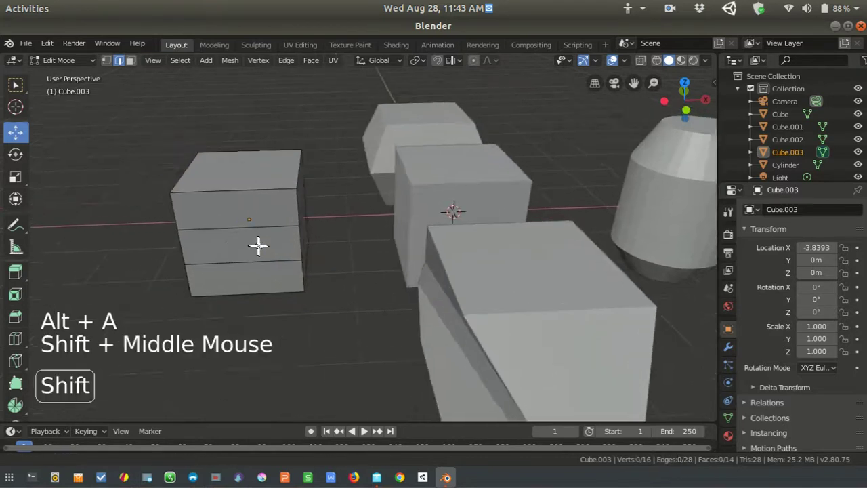
middle_click(276, 229)
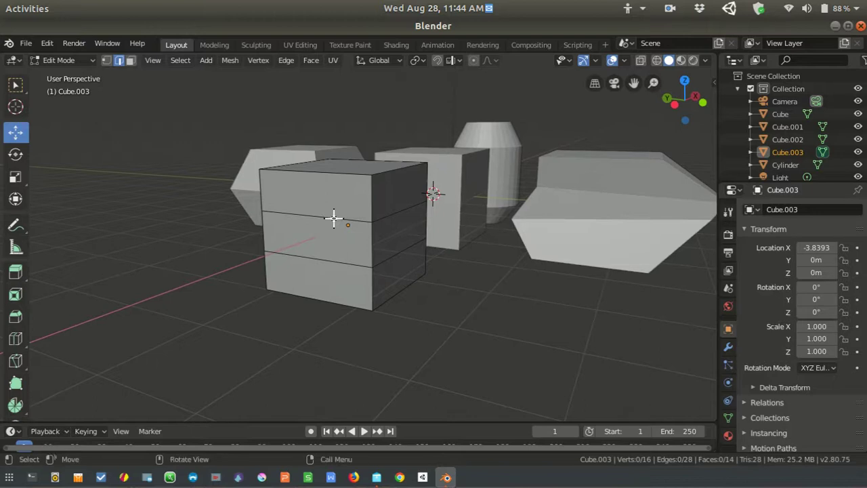
Select a band of edges across the fourth cube's side
click(333, 214)
middle_click(322, 250)
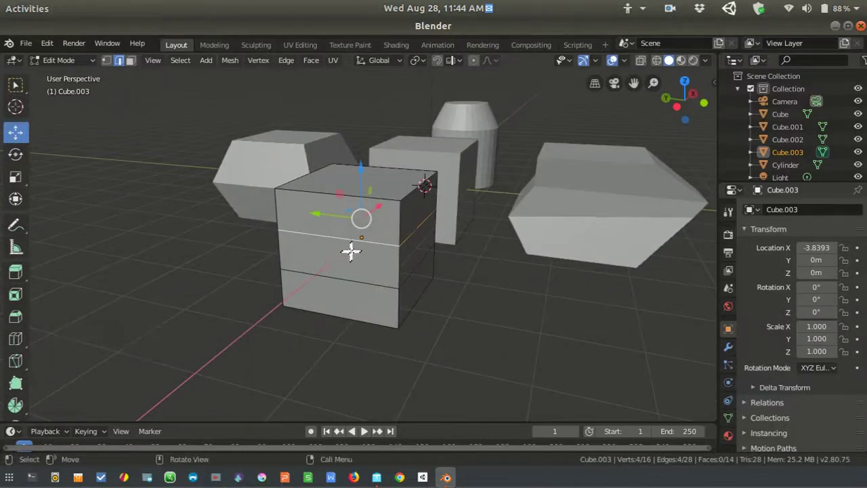
middle_click(392, 248)
click(303, 248)
click(267, 248)
click(326, 248)
middle_click(305, 278)
click(330, 259)
middle_click(376, 258)
Add further loop cuts around the fourth cube and place them
key(ctrl+r)
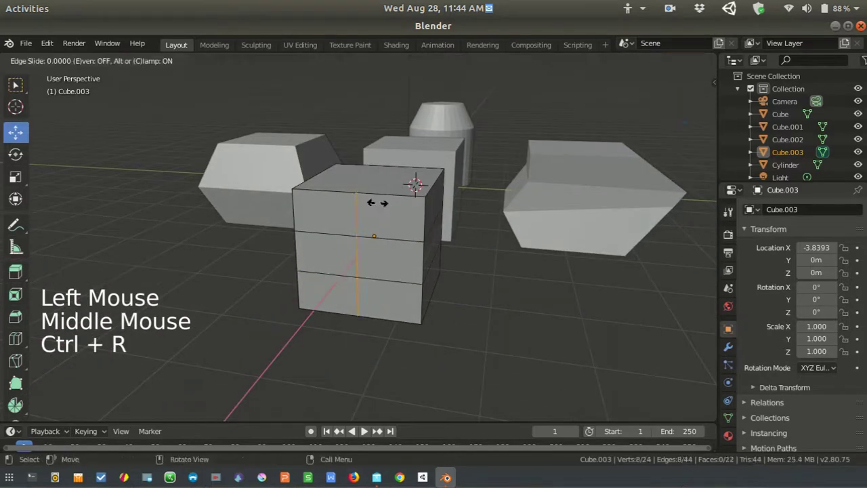
key(a)
key(alt+a)
click(356, 209)
click(358, 241)
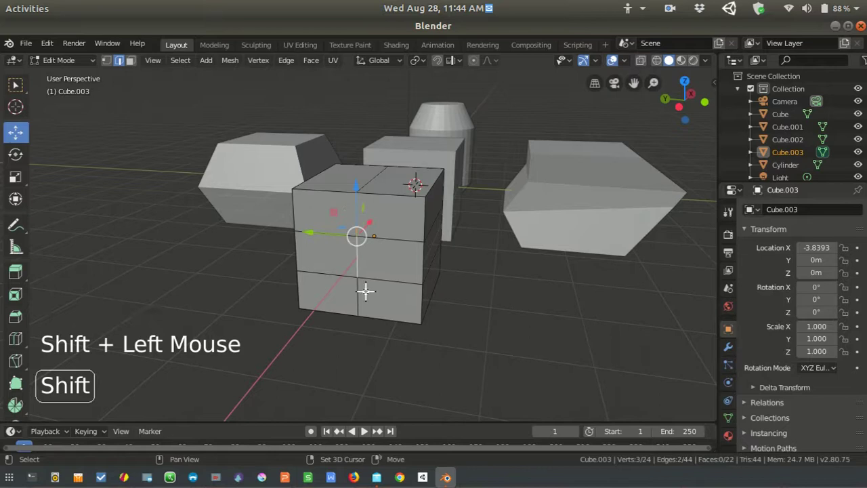
Select edges of the new loops around the cube, then clear the selection
click(362, 287)
click(365, 183)
middle_click(417, 268)
click(354, 199)
double_click(355, 243)
middle_click(366, 296)
click(334, 197)
middle_click(438, 201)
click(310, 245)
key(a)
key(alt+a)
Select an edge on the cube's face and orbit to view the banded cube
scroll(up, 3)
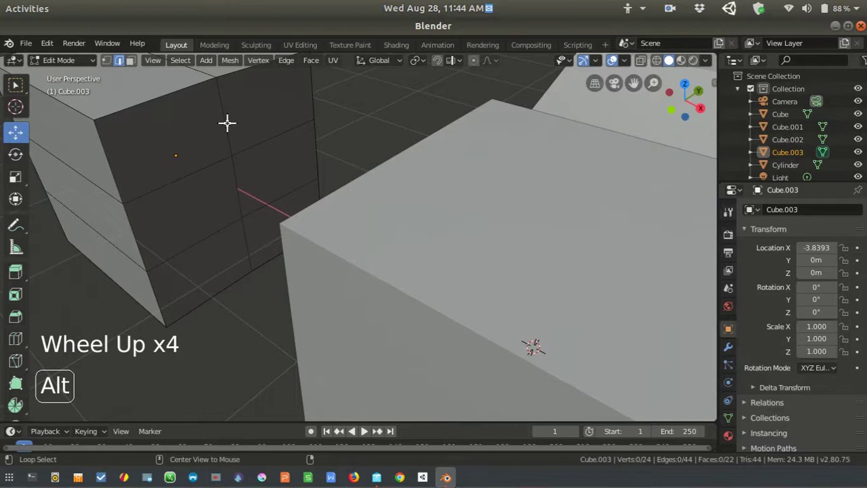
click(230, 121)
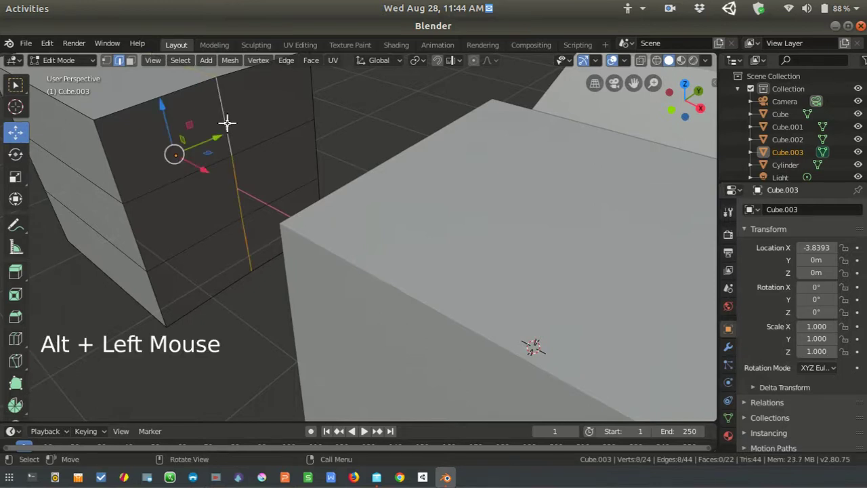
scroll(down, 3)
middle_click(233, 229)
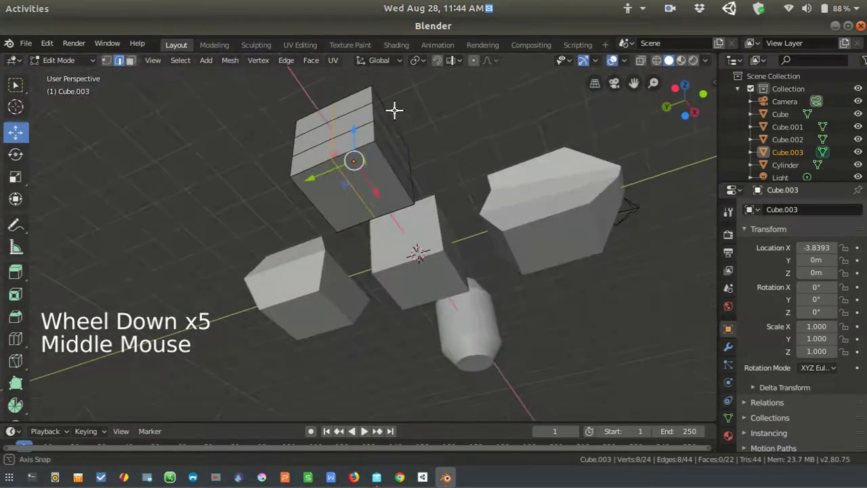
middle_click(409, 211)
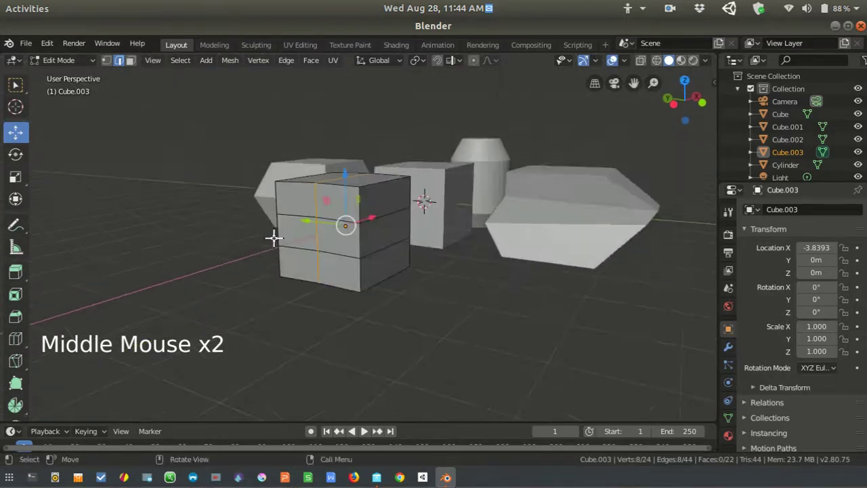
scroll(up, 3)
middle_click(308, 238)
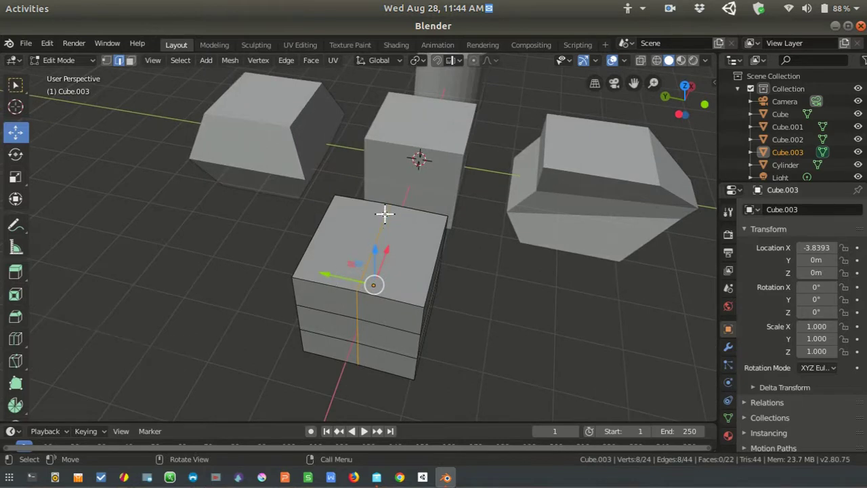
Reposition the selected edges of the fourth cube and confirm the move
click(334, 273)
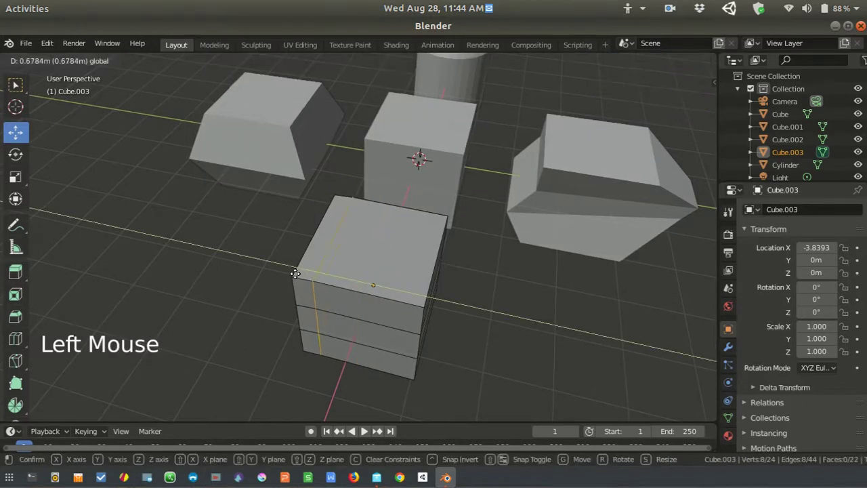
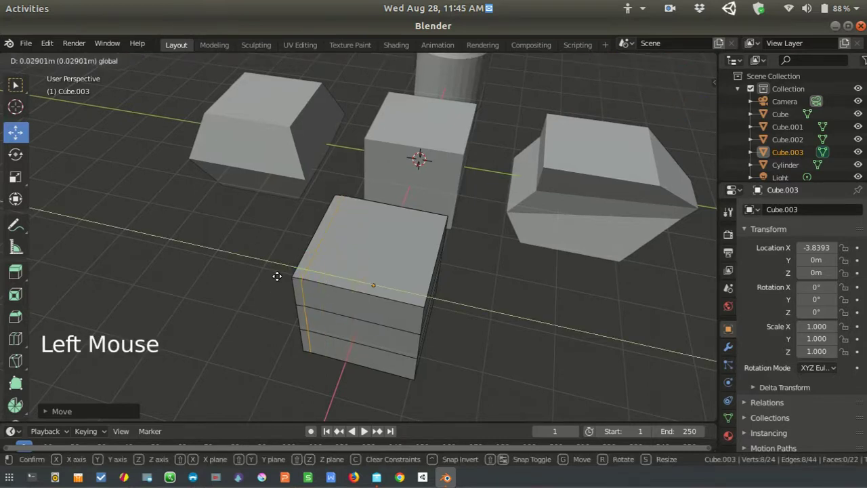
key(ctrl+r)
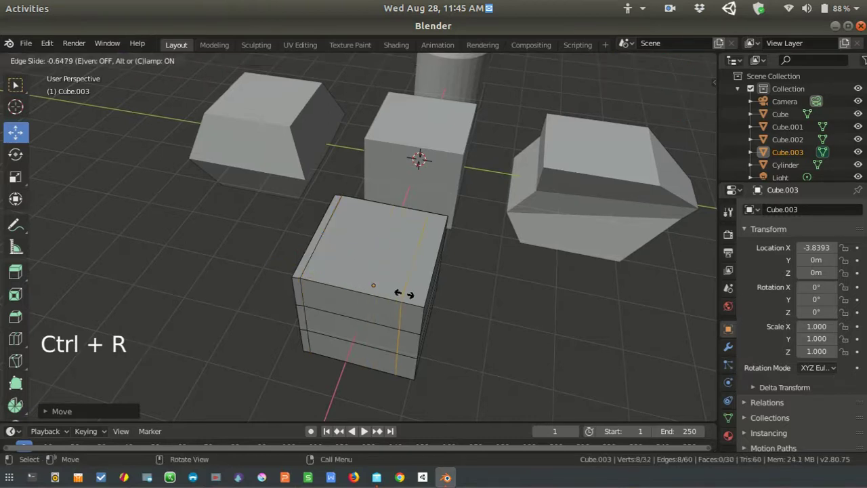
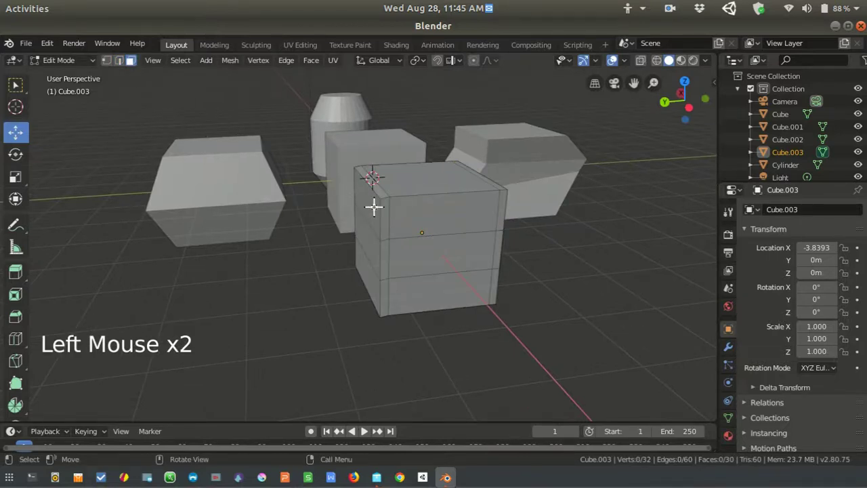
Extrude the cube's left face outward, then its right face, forming a long arm
click(373, 203)
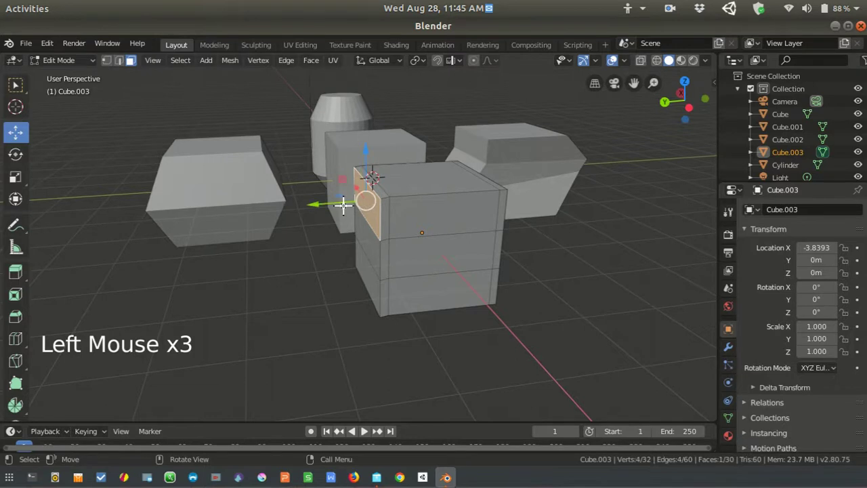
key(e)
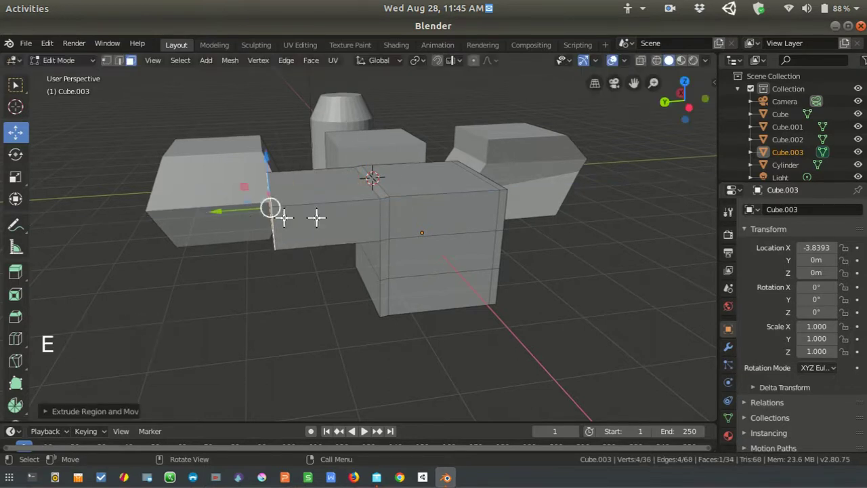
middle_click(452, 229)
click(379, 217)
key(e)
middle_click(489, 278)
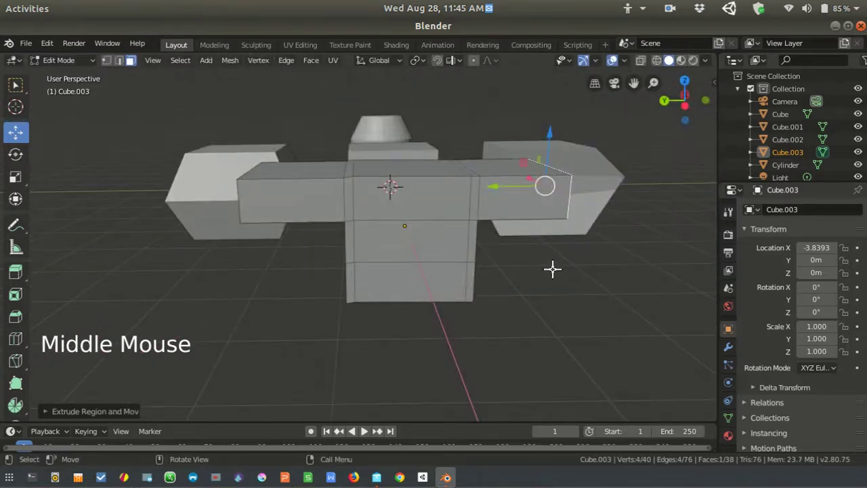
middle_click(548, 273)
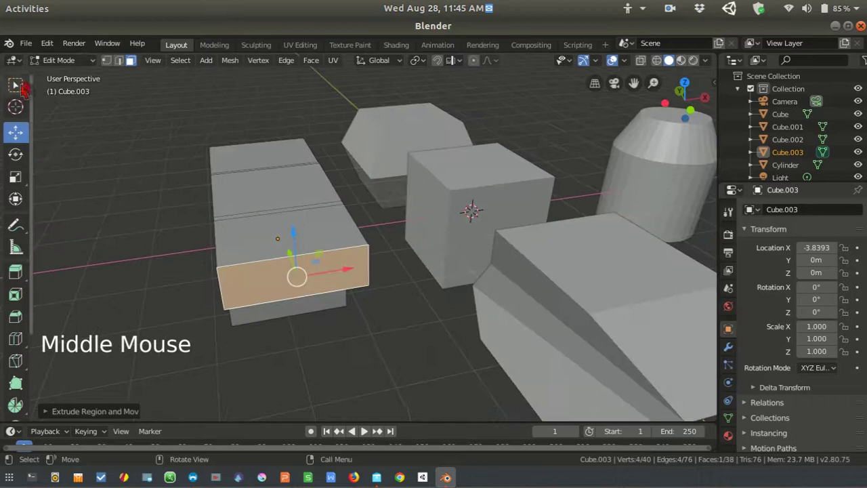
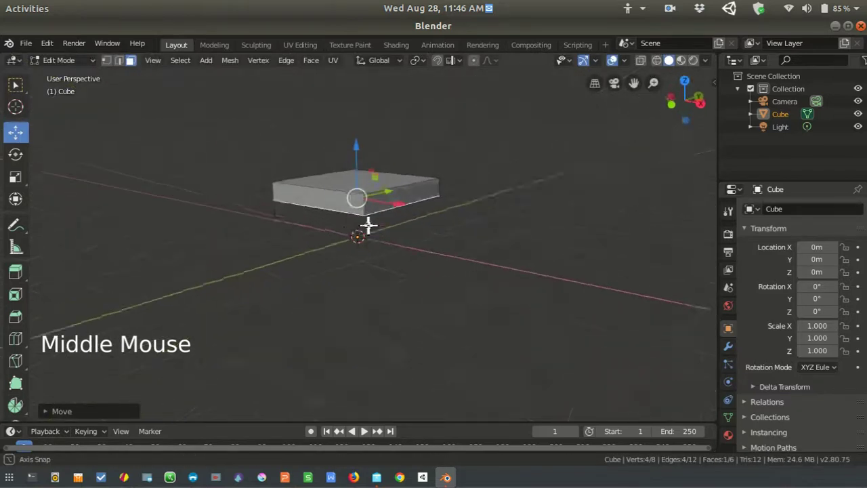
Select a slab face and loop-cut edge loops across the tabletop near its ends
click(362, 149)
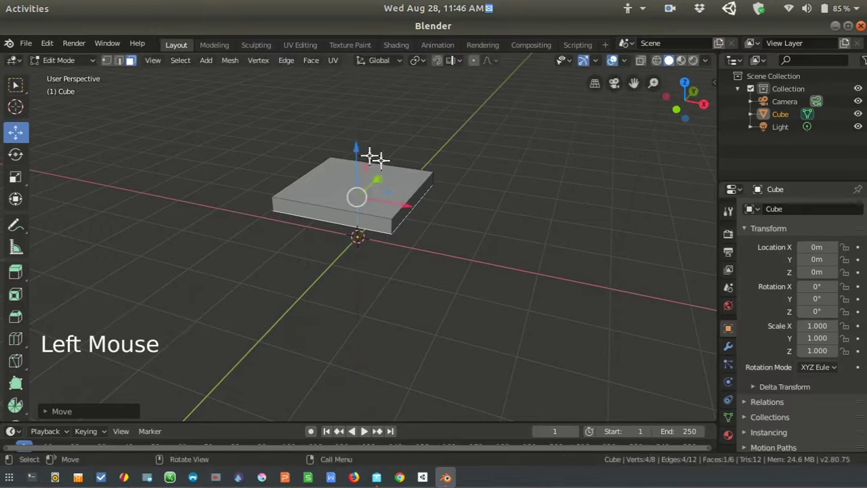
middle_click(460, 223)
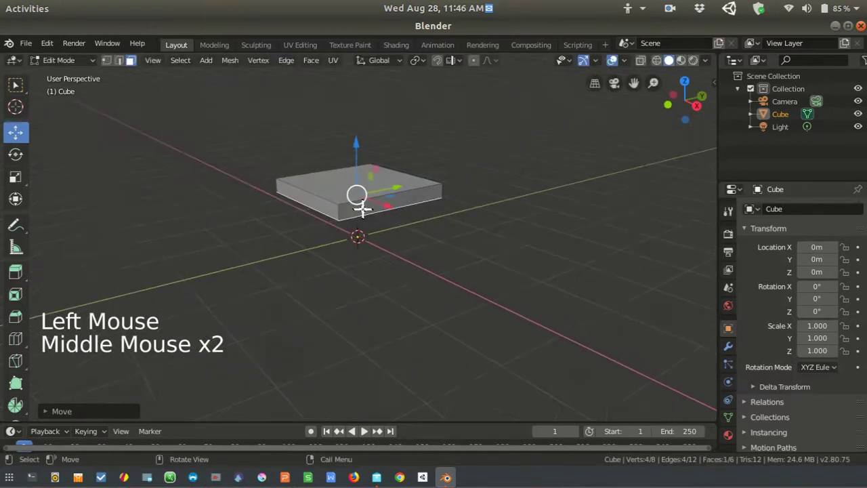
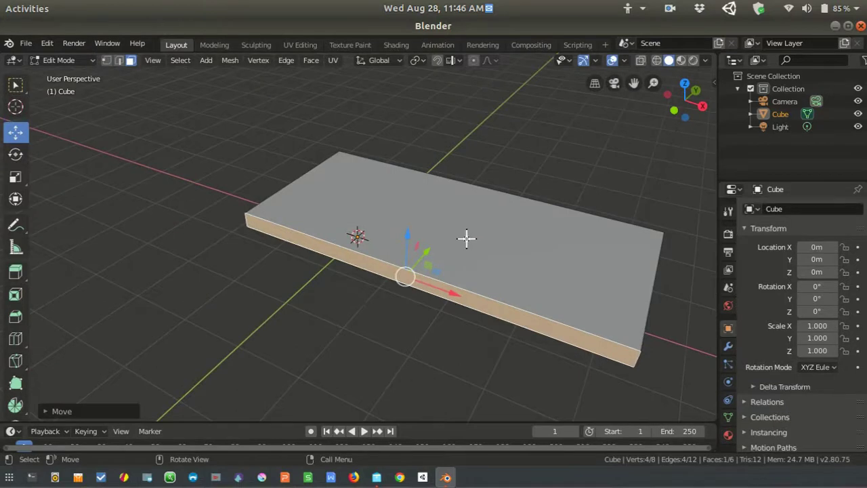
key(ctrl+r)
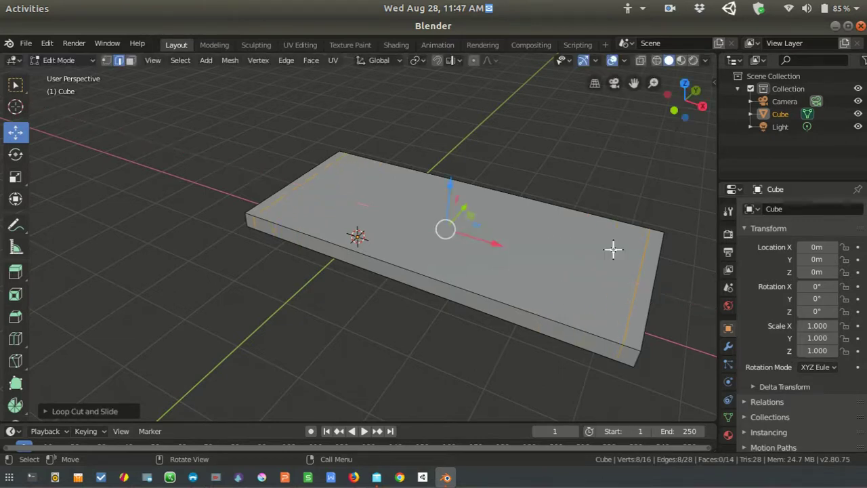
Start a new loop cut along the tabletop's length near its long edges
middle_click(595, 241)
scroll(down, 3)
middle_click(471, 237)
key(ctrl+r)
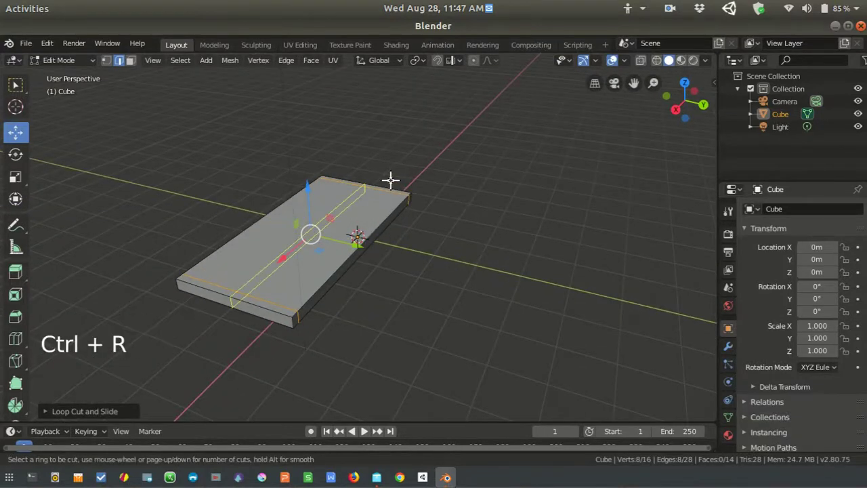
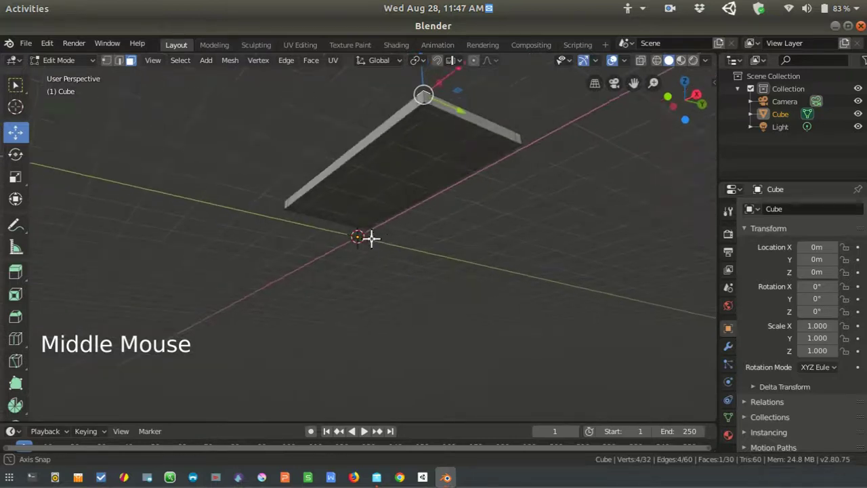
Look under the tabletop and pick corner faces on its underside
scroll(up, 3)
middle_click(404, 198)
middle_click(385, 254)
scroll(up, 3)
middle_click(425, 163)
middle_click(422, 136)
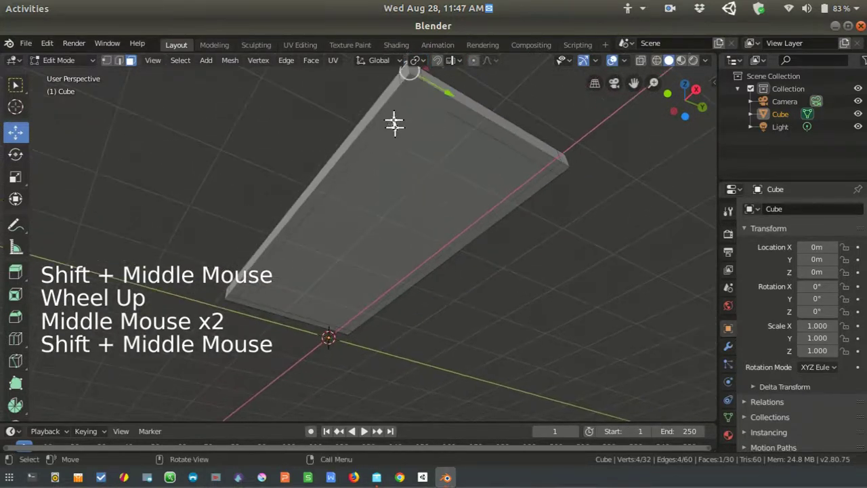
click(415, 82)
click(417, 84)
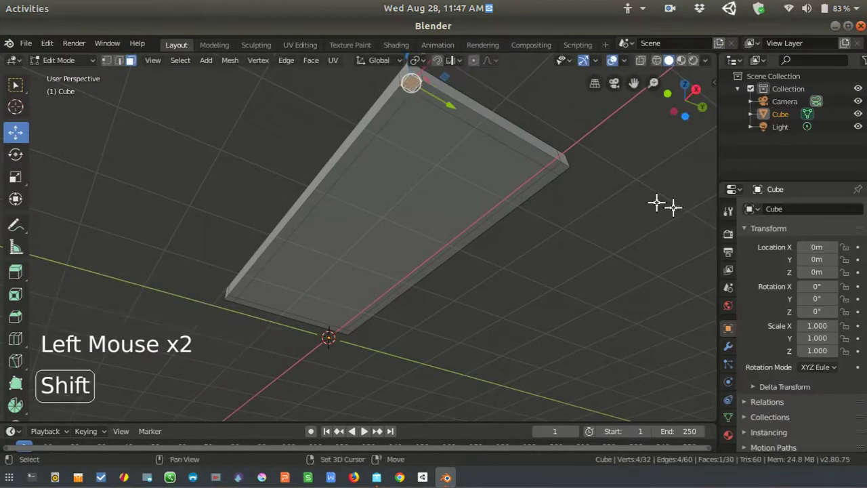
click(562, 162)
scroll(up, 3)
click(350, 348)
middle_click(360, 250)
click(275, 262)
Select the four small corner squares beneath the tabletop together
scroll(down, 3)
middle_click(447, 185)
scroll(up, 3)
middle_click(436, 269)
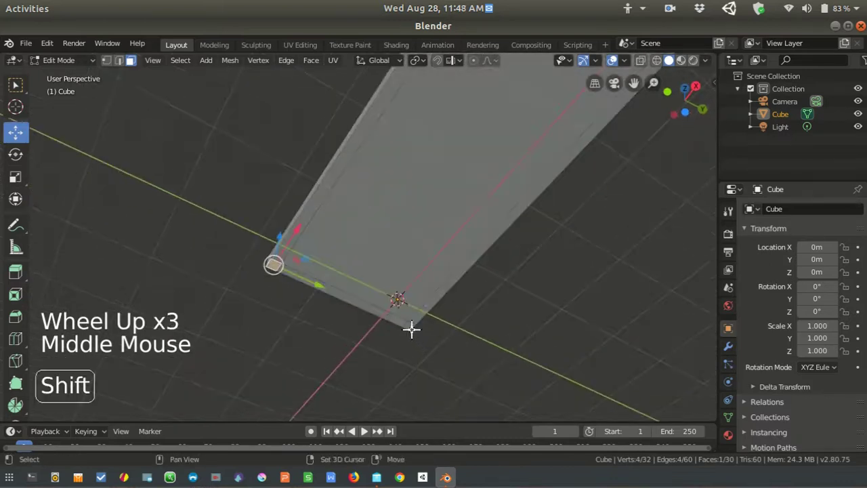
click(414, 326)
scroll(down, 3)
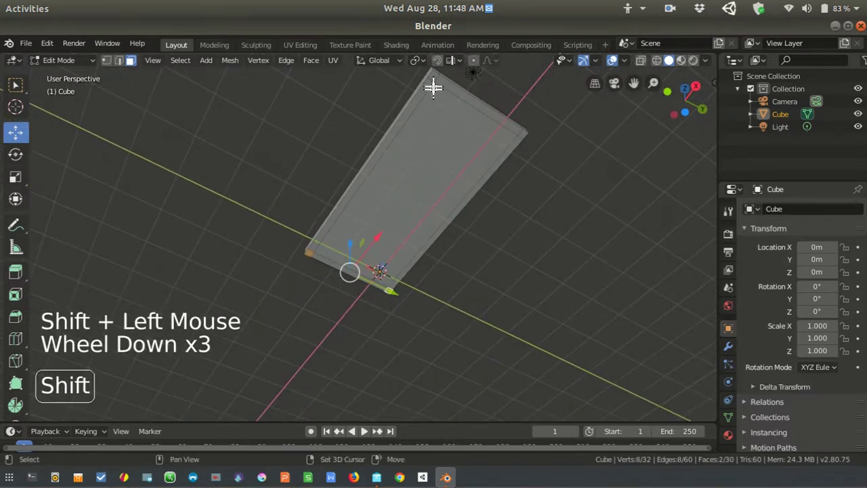
click(436, 74)
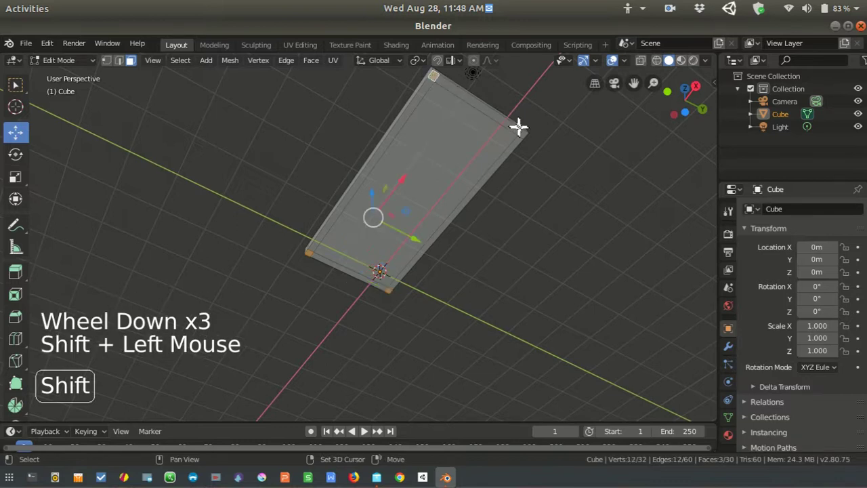
click(527, 133)
middle_click(507, 195)
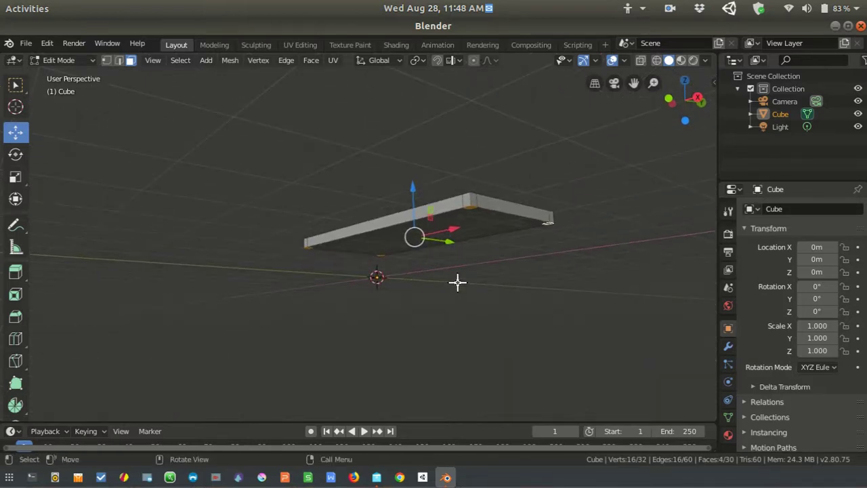
Extrude the four corner squares downward into table legs
key(e)
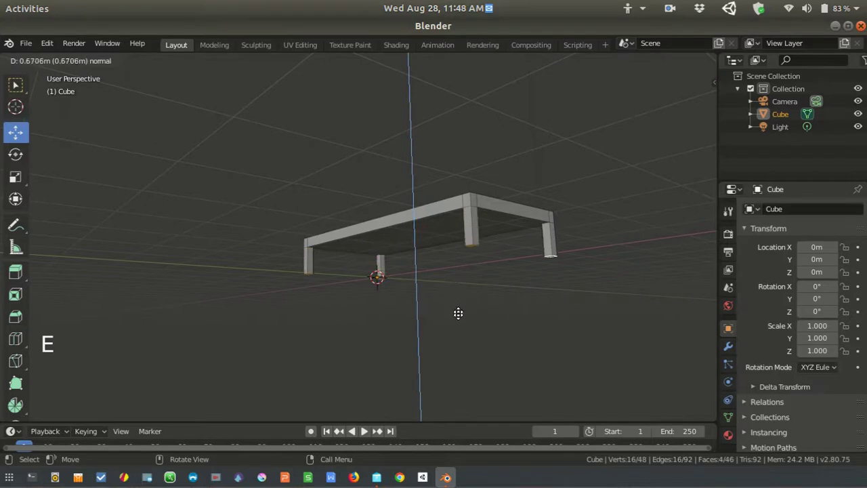
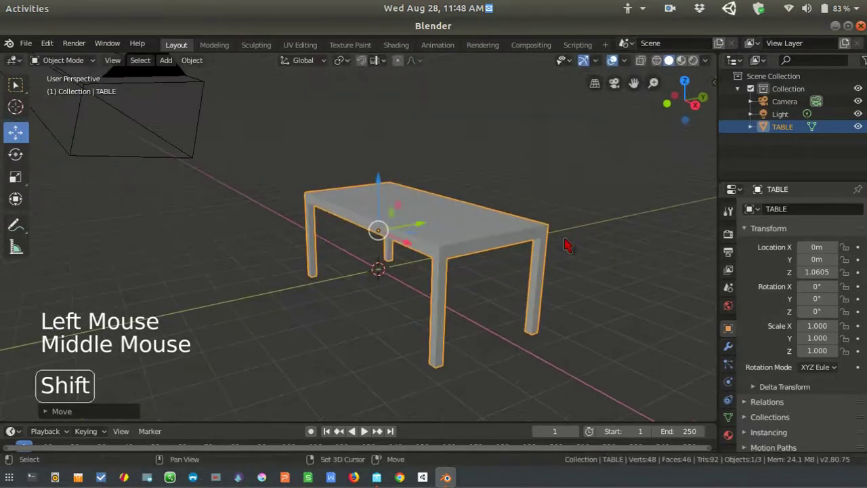
Add a mesh plane beneath the table and scale it up about 3.5 times
key(shift+a)
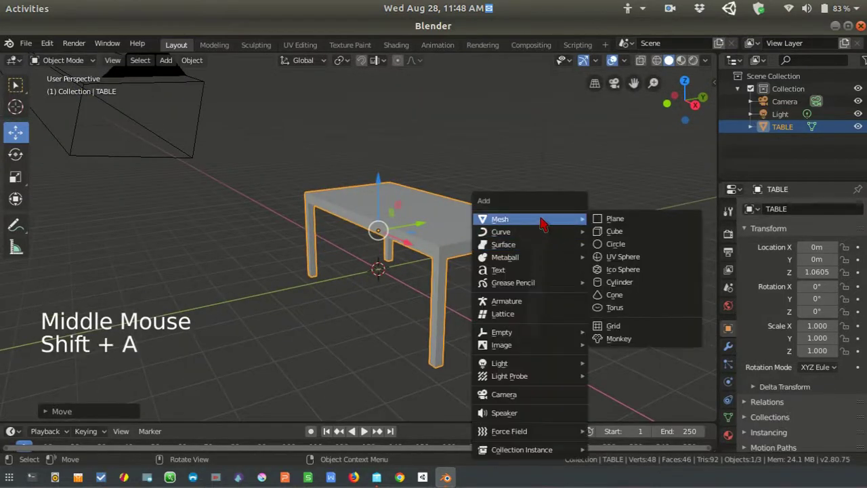
key(s)
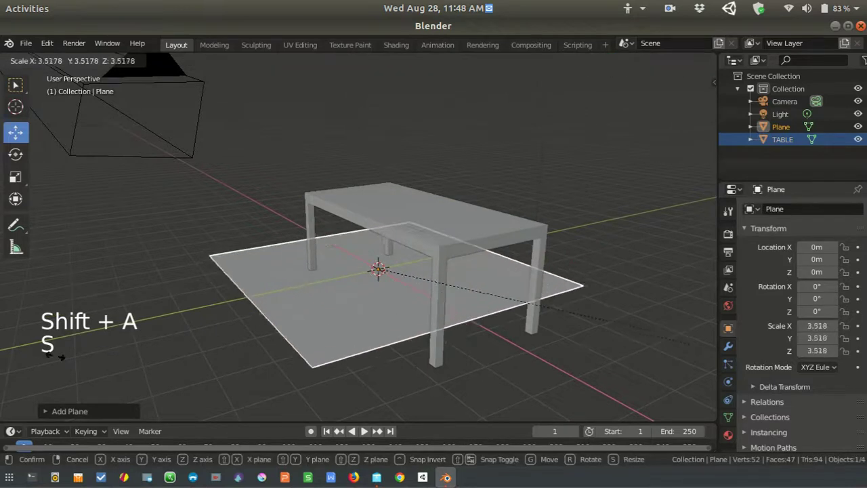
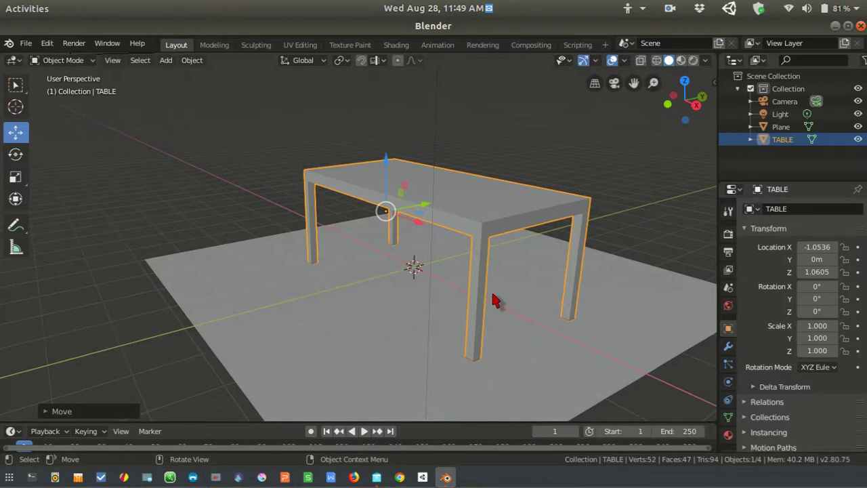
Return TABLE to Edit Mode and orbit around the finished table on its ground plane
key(Tab)
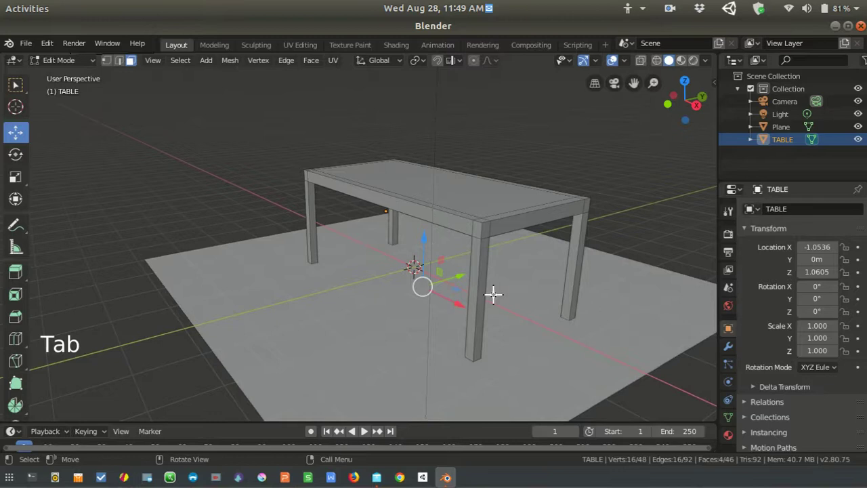
middle_click(497, 286)
middle_click(500, 299)
middle_click(507, 284)
middle_click(545, 299)
scroll(down, 3)
middle_click(544, 298)
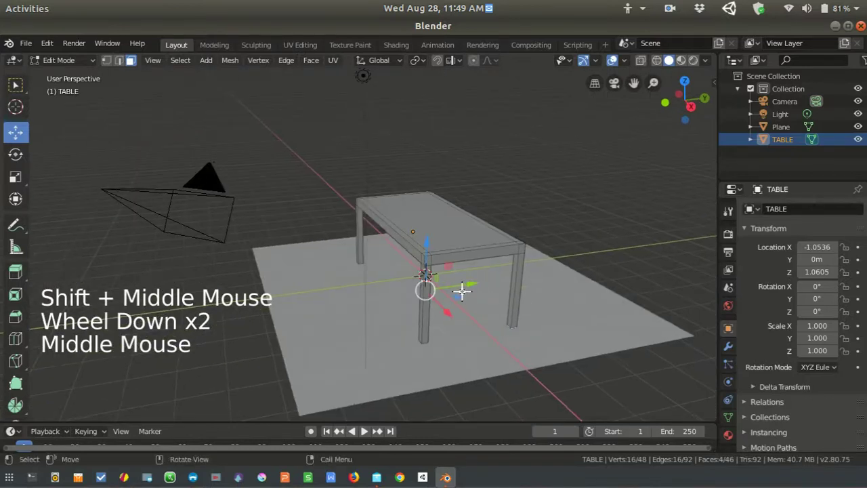